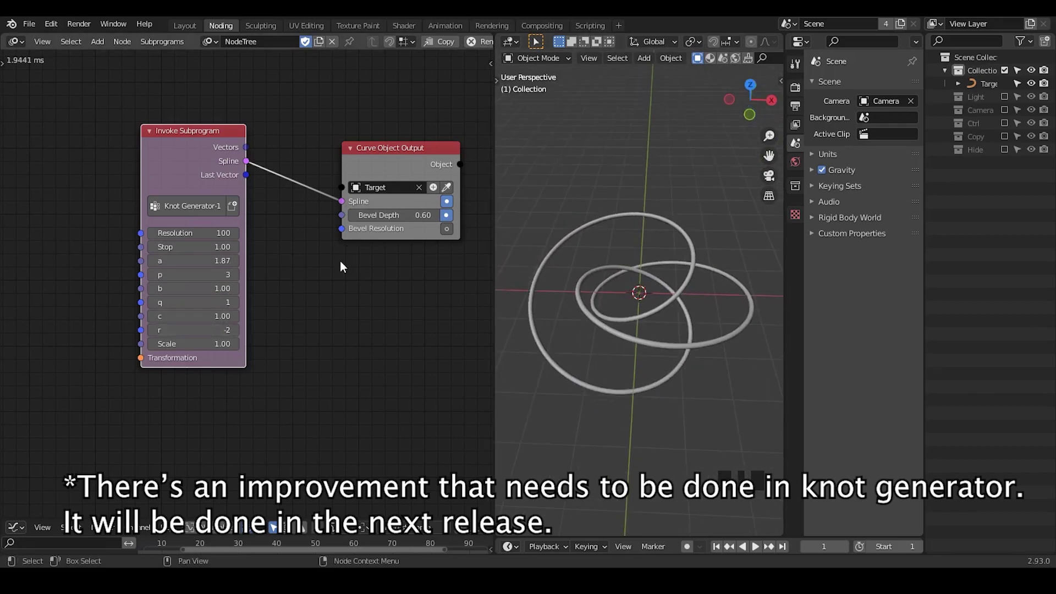
Add an Array on Spline subprogram fed by the knot generator's spline, then search for a Float Range node.
left_click_drag(200, 166, 207, 244)
key("ctrl+a")
key("r")
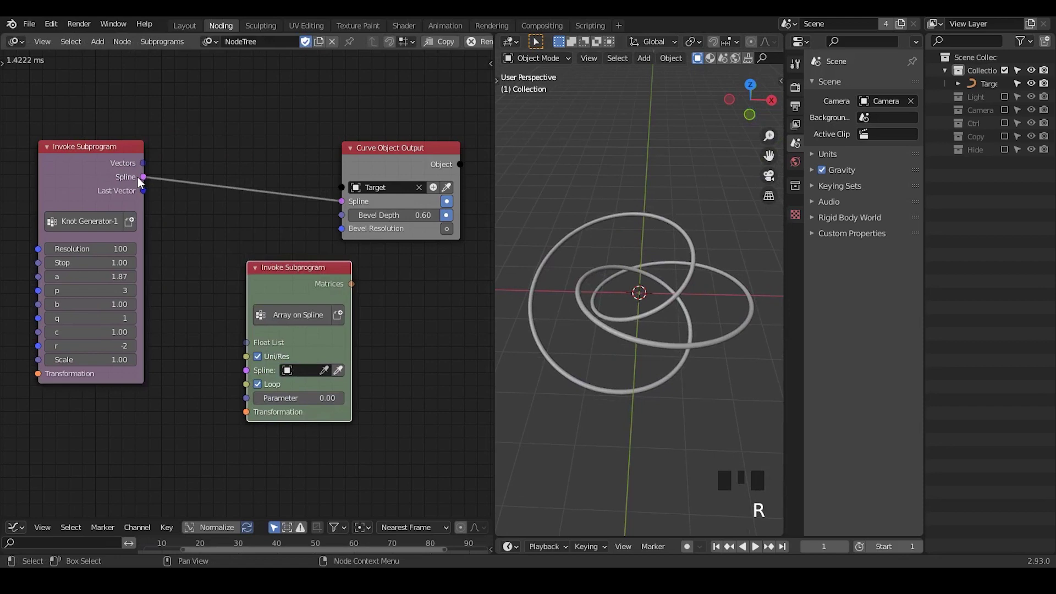
left_click(168, 217)
left_click(290, 281)
key("ctrl+a")
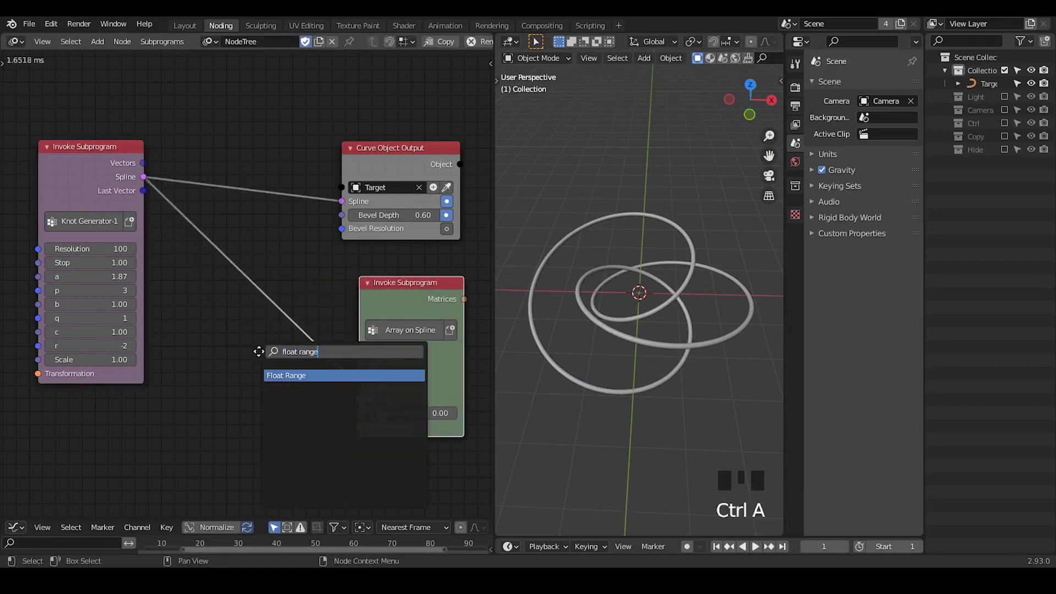
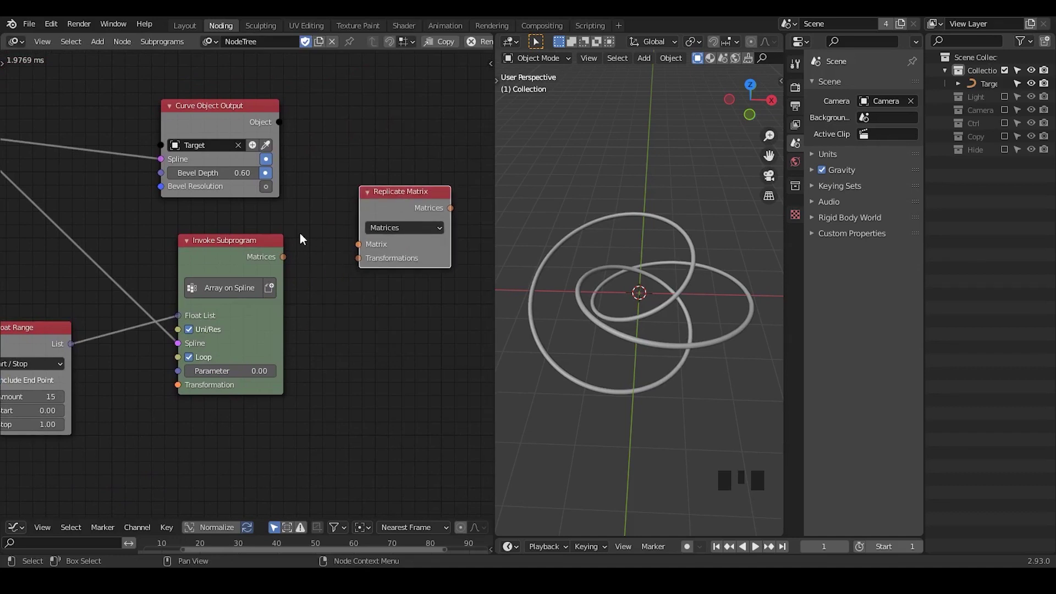
Feed spline matrices and a circle Distribute Matrices into Replicate Matrix and wire its output to a 3D Viewer.
left_click_drag(286, 261, 309, 260)
key("ctrl+a")
key("BackSpace")
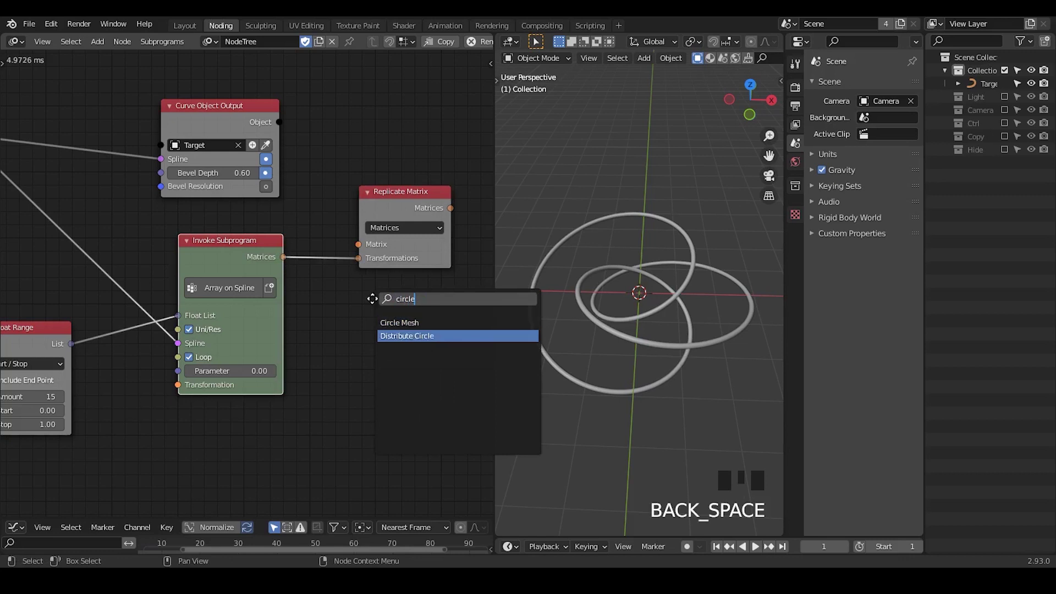
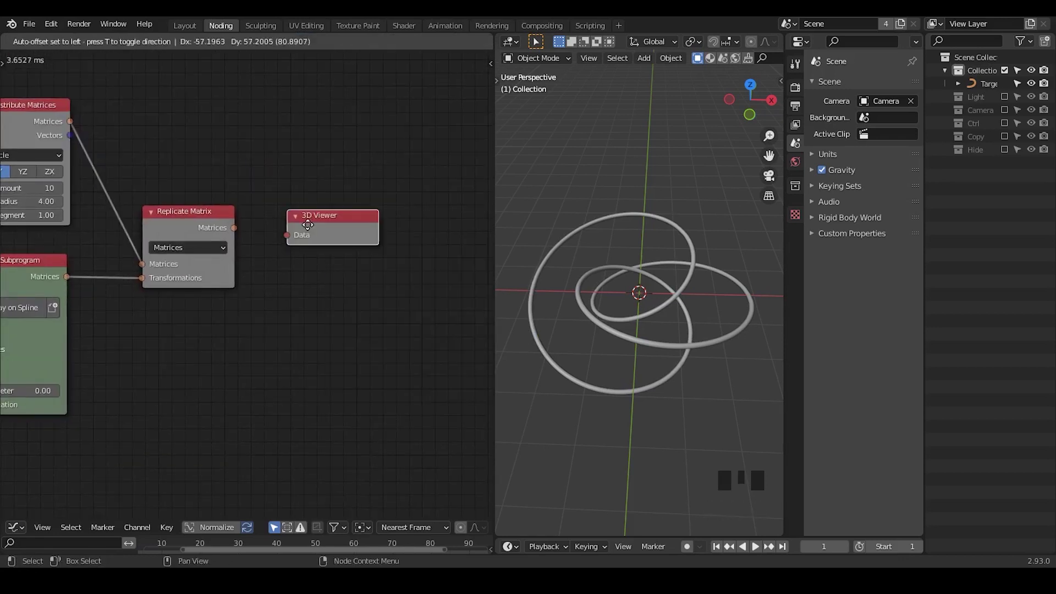
left_click_drag(245, 233, 256, 233)
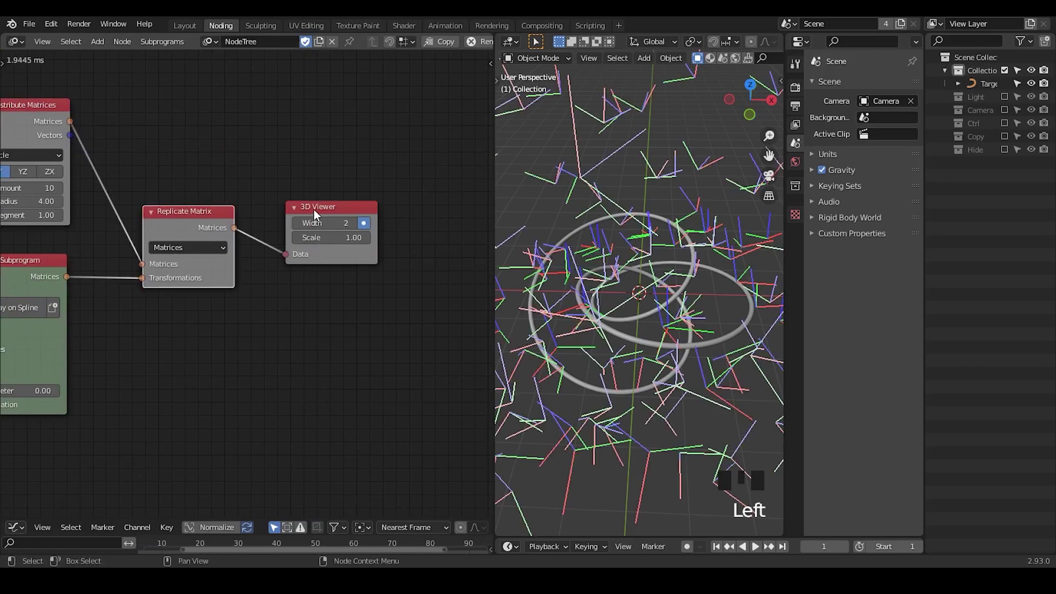
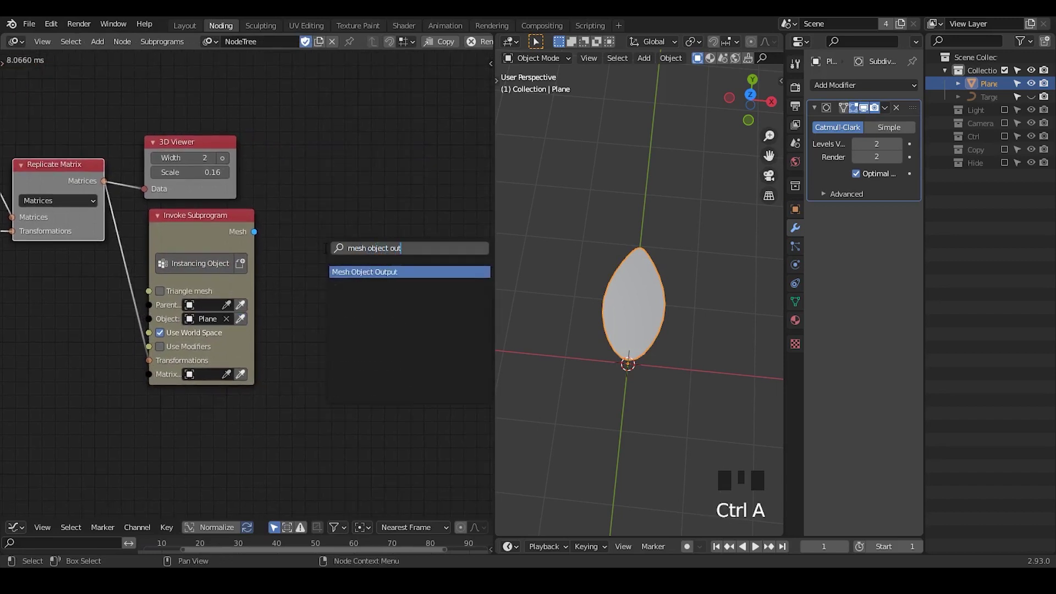
Write the instanced petal mesh into a new target object through a Mesh Object Output node.
left_click_drag(260, 237, 296, 250)
left_click(429, 222)
left_click_drag(371, 243, 637, 260)
left_click_drag(638, 260, 221, 288)
key("ctrl+a")
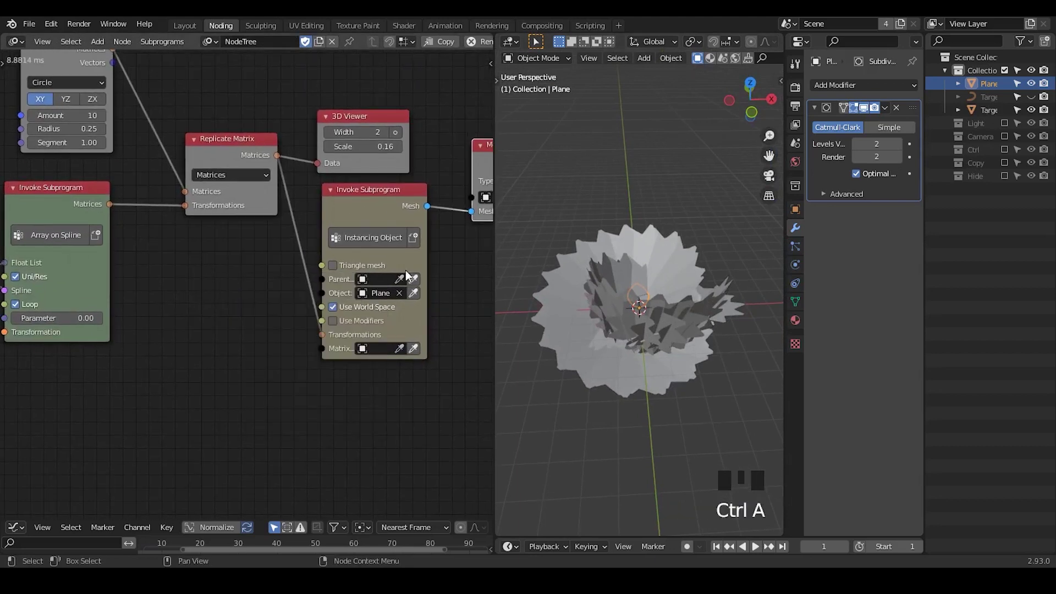
Orbit around the petal ring and scale the petal plane in Edit Mode.
left_click_drag(628, 318, 697, 263)
key(".")
key("Tab")
key("a")
key("s")
key("Tab")
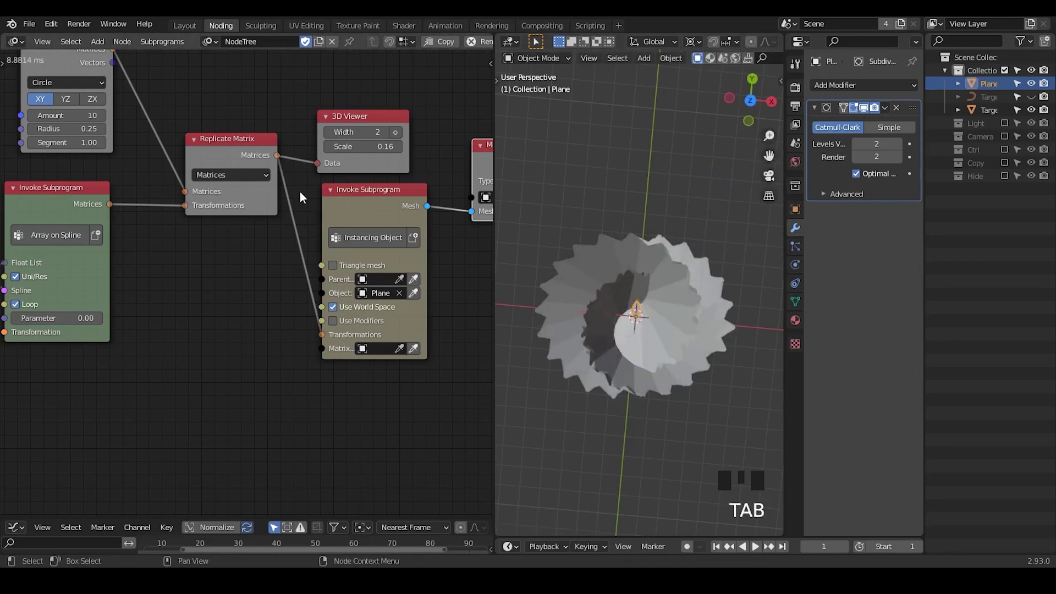
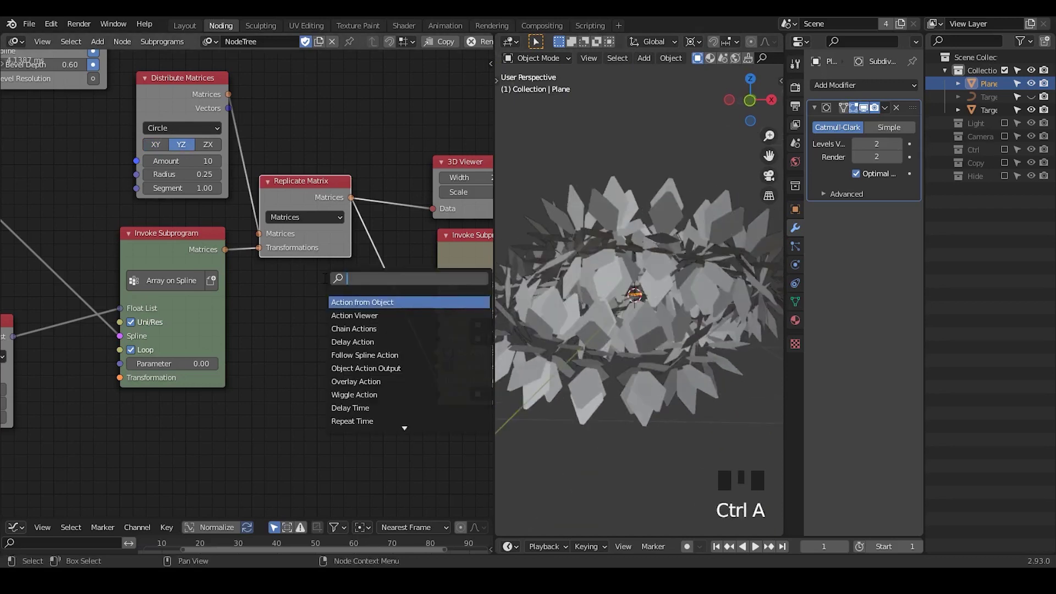
Add an Offset Matrix node before the instancer for rotating the petals.
key("f")
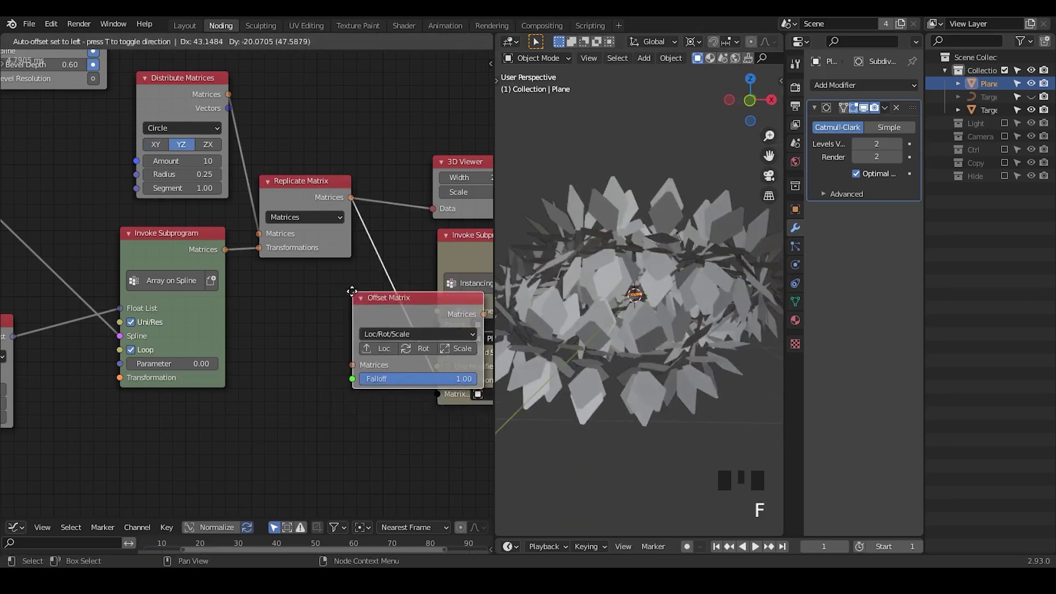
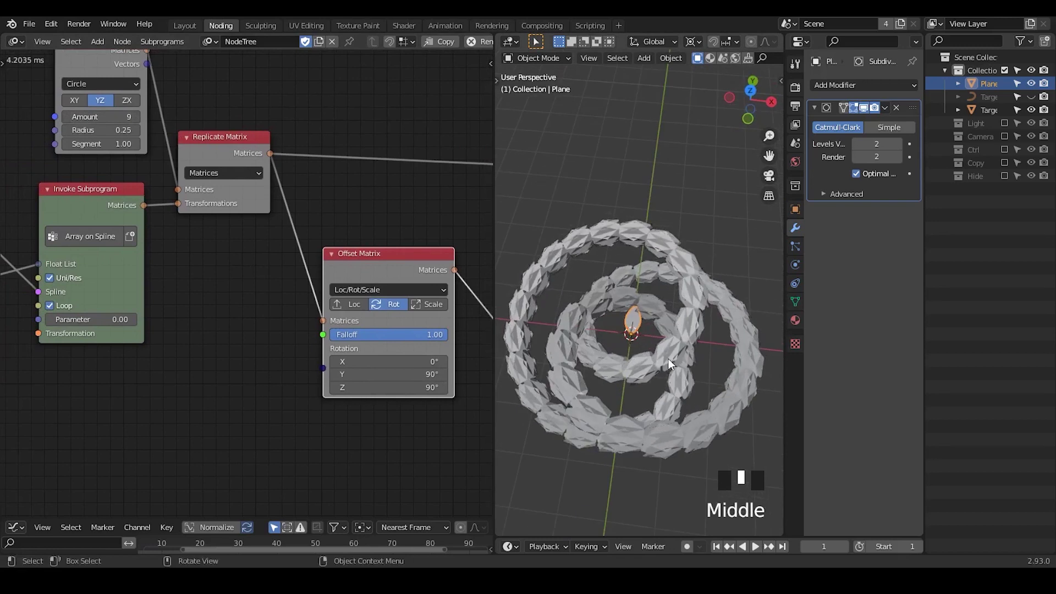
Add a Simple Deform modifier to the petal Plane in the Modifier properties.
left_click_drag(878, 89, 775, 257)
left_click_drag(684, 356, 884, 285)
left_click(884, 285)
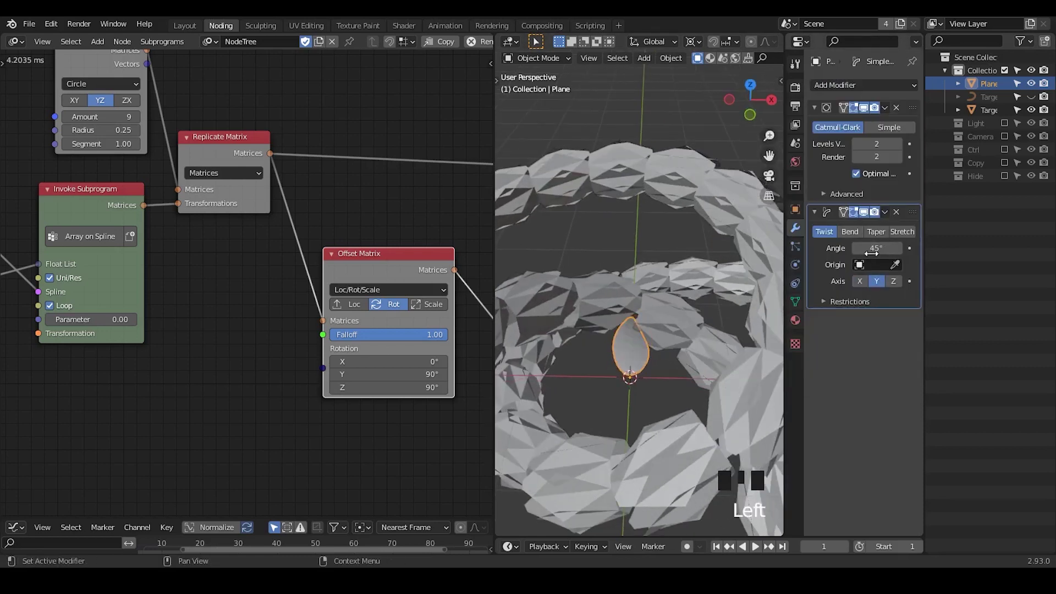
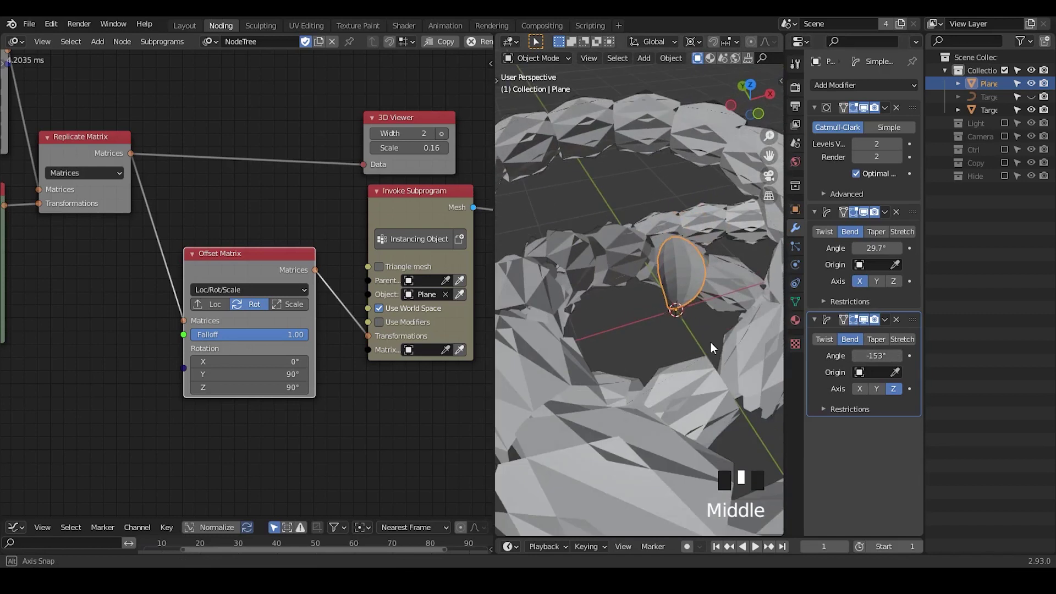
Enable Use Modifiers on the Instancing Object node and frame the whole petal structure in view.
left_click_drag(666, 352, 418, 322)
left_click(418, 322)
left_click_drag(635, 265, 346, 300)
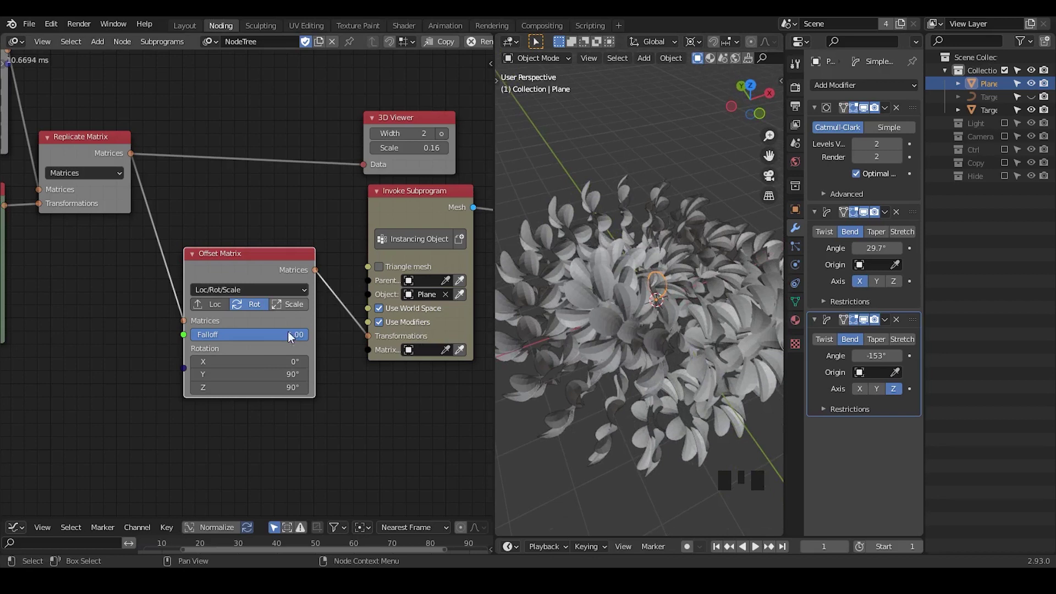
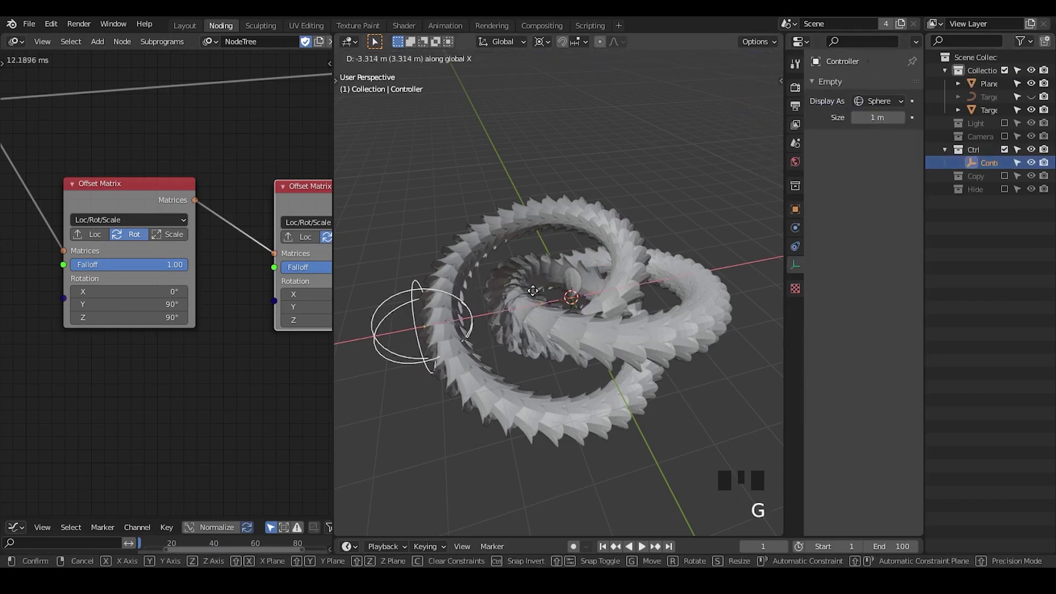
Add an Object Controller Falloff node and wire it into the second Offset Matrix's Falloff input.
middle_click(282, 386)
key("ctrl+a")
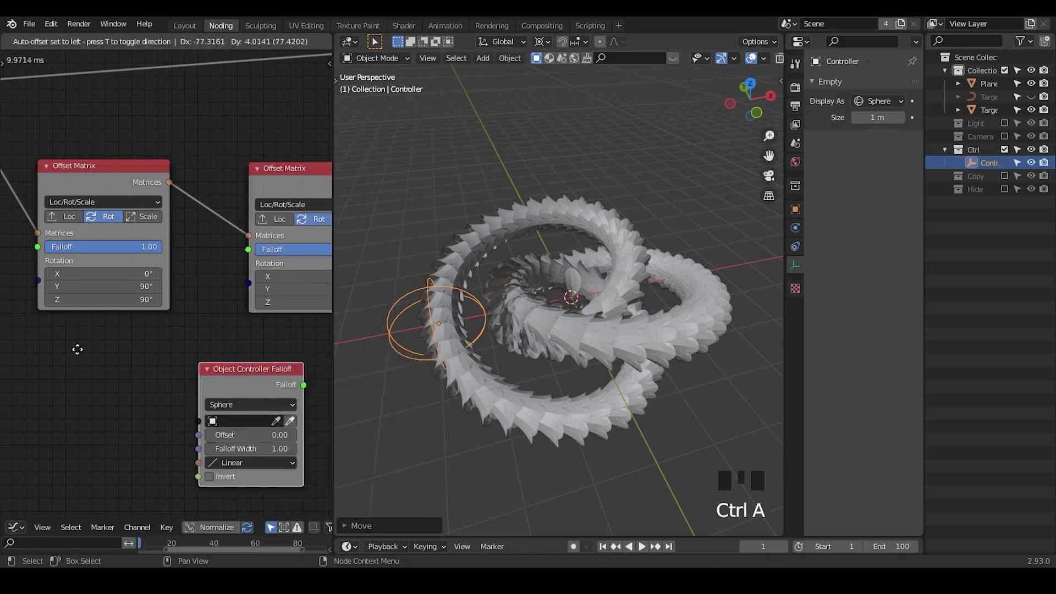
left_click_drag(143, 397, 81, 455)
Resize the Controller sphere empty in the viewport to set the falloff's reach.
left_click_drag(562, 389, 596, 305)
key("s")
key(".")
key("s")
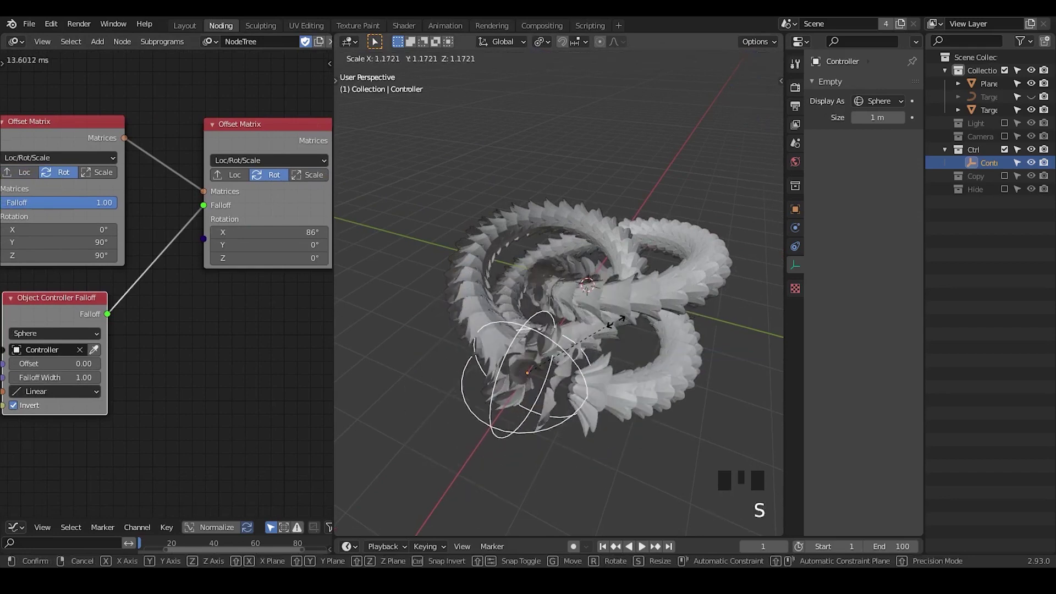
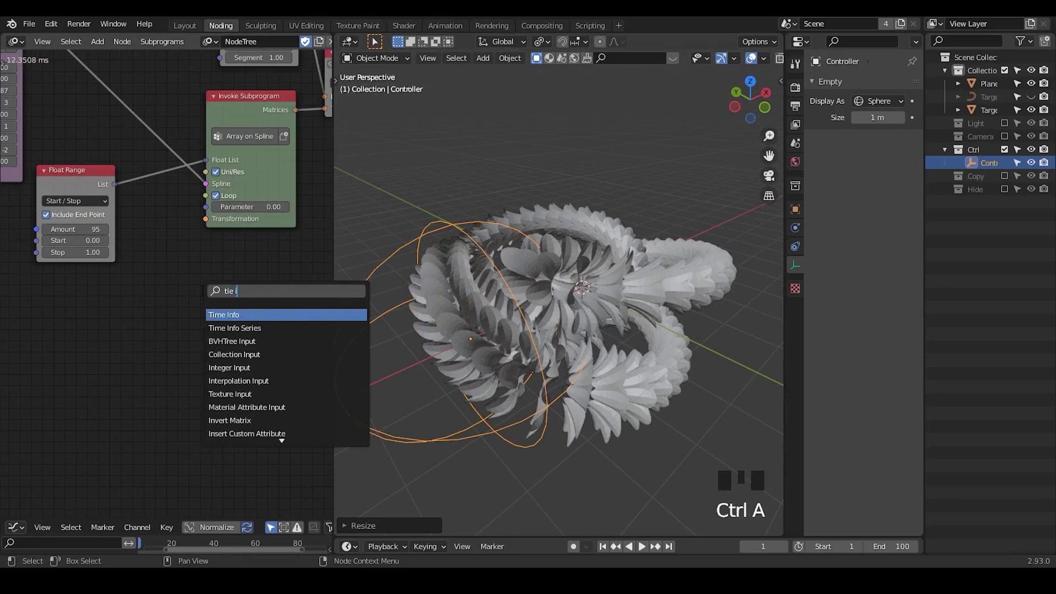
Lower the Time Info Series rate factor to 2000 and play back the petal animation.
key("BackSpace")
key("BackSpace")
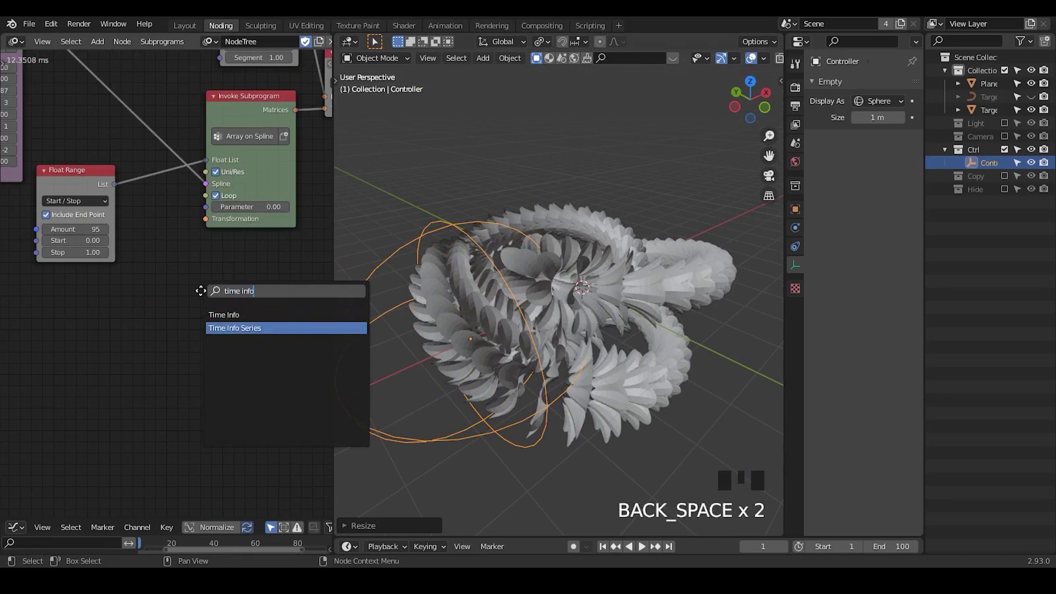
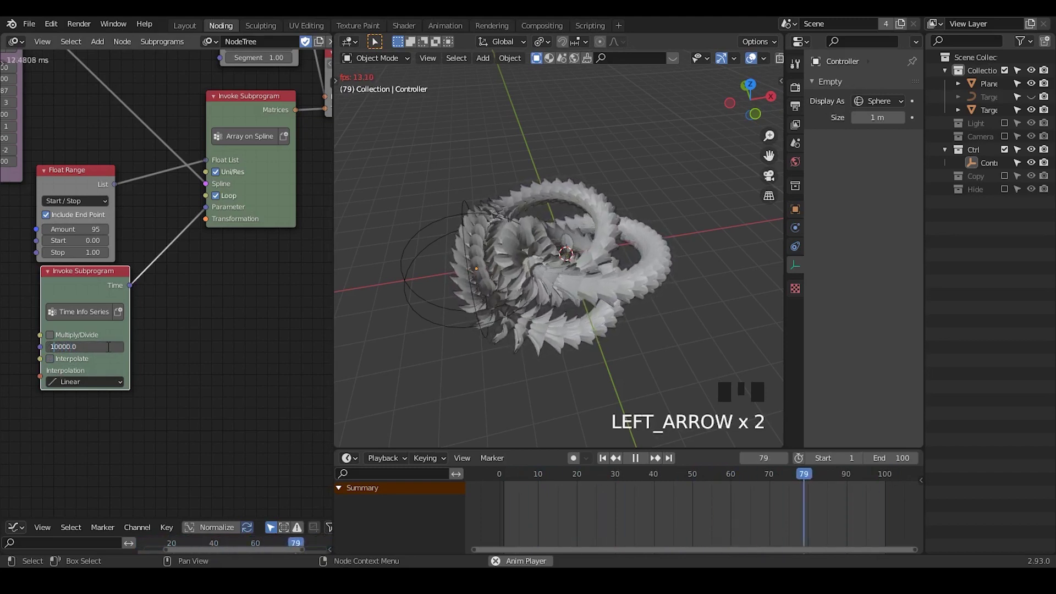
key("BackSpace")
key("BackSpace")
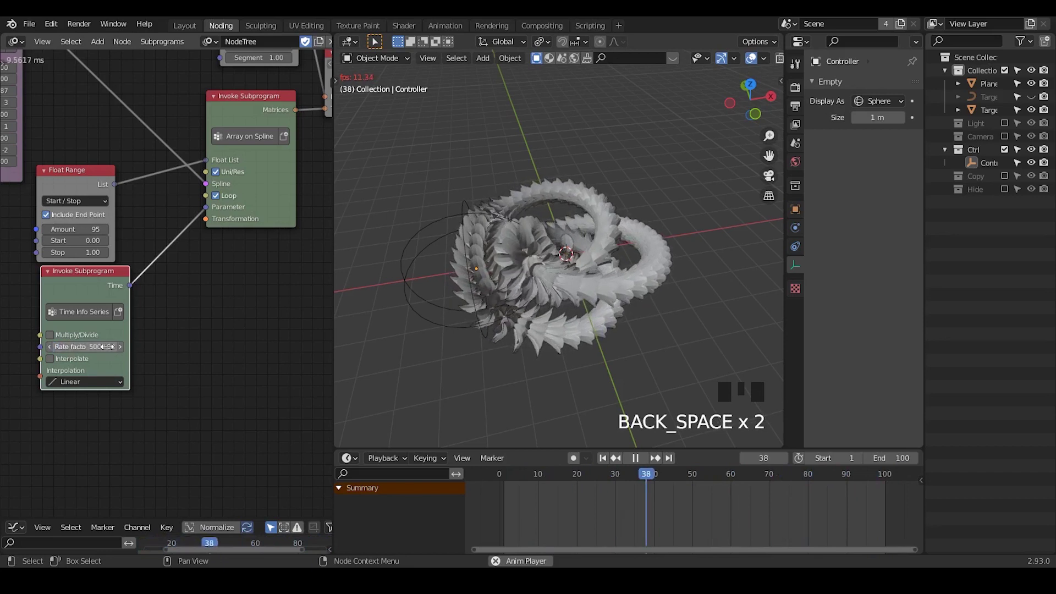
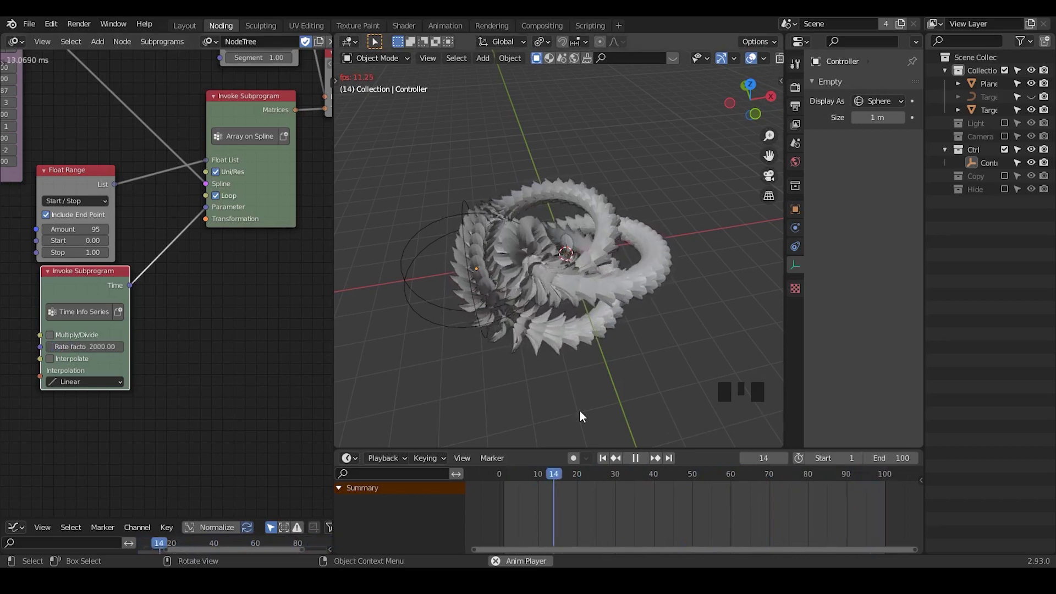
left_click(105, 347)
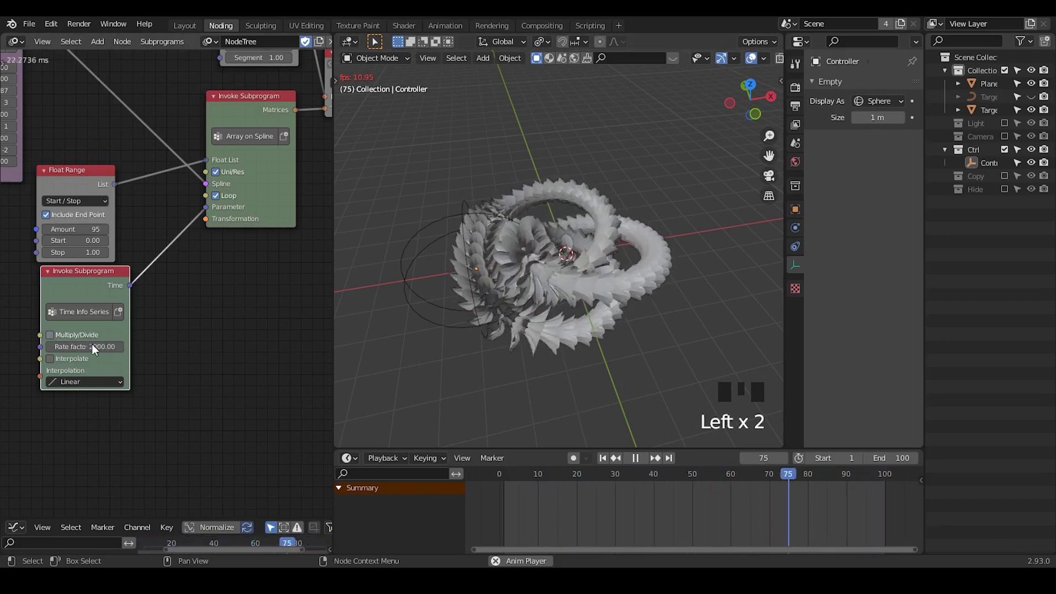
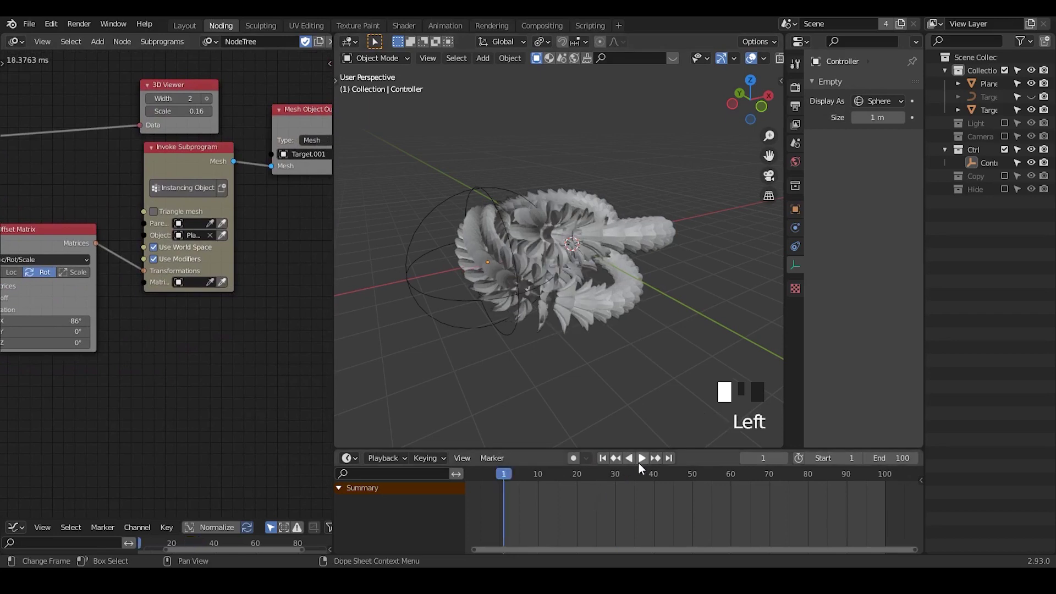
Place an Object Instancer node beside the Mesh Object Output and search for an Object Matrix Output node.
left_click_drag(605, 380, 649, 461)
left_click(650, 461)
left_click_drag(299, 331, 251, 300)
key("ctrl+a")
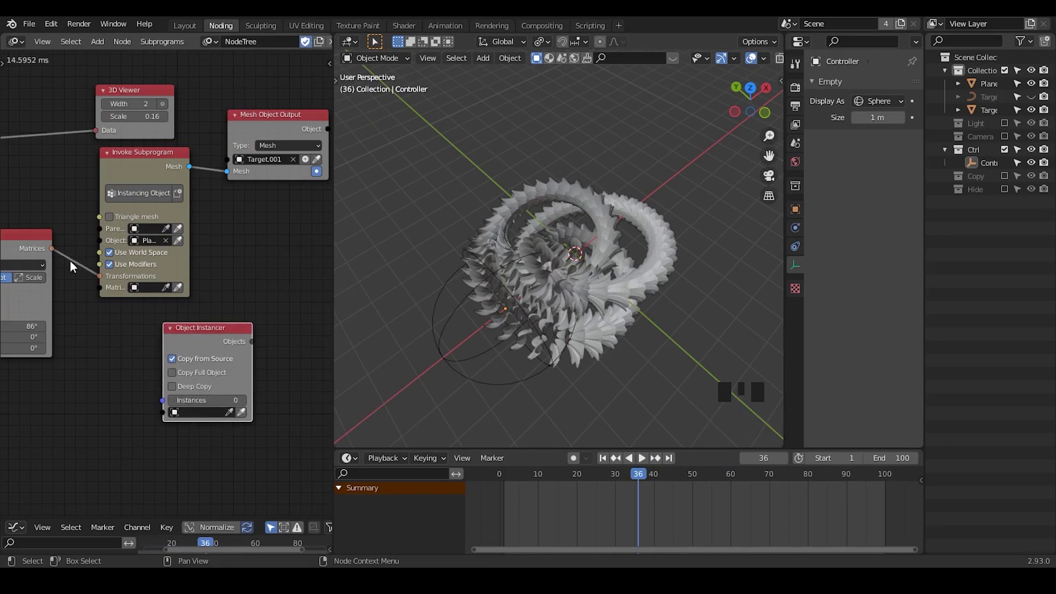
key("ctrl+a")
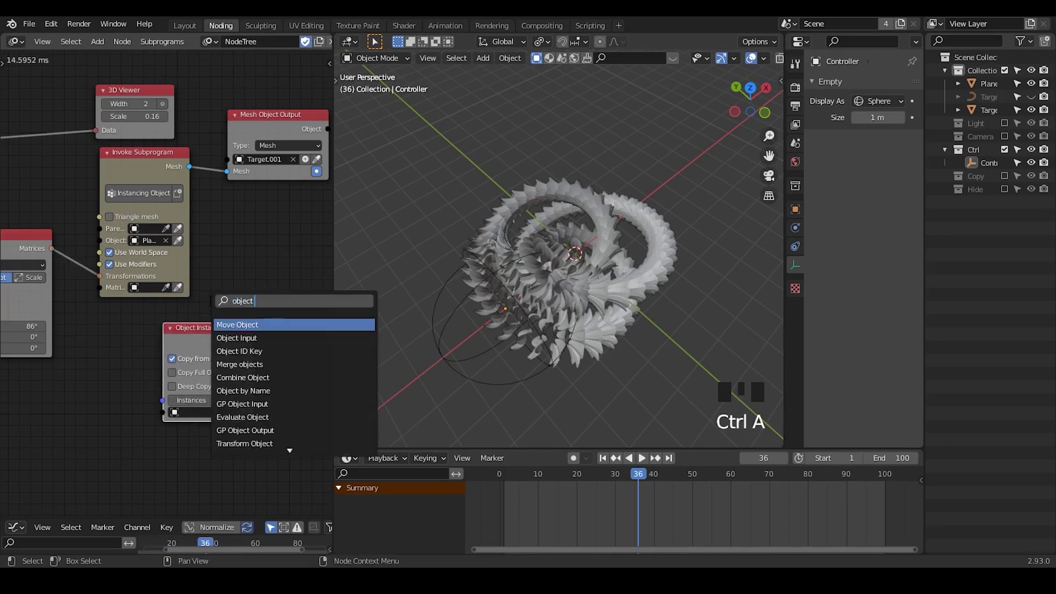
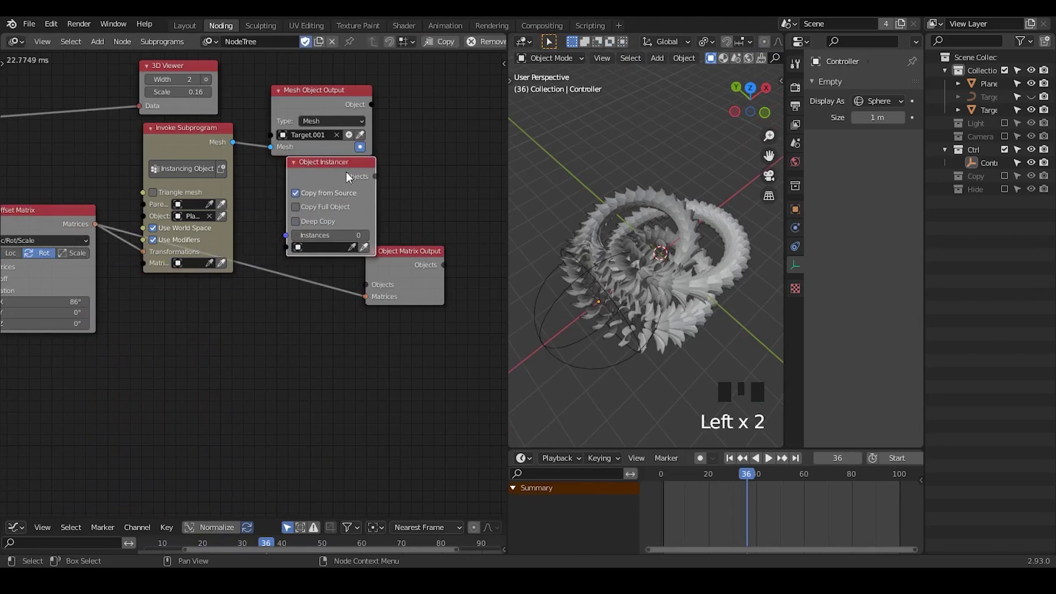
Enable Copy Full Object, drive instance count from Get Length, feed Objects to Object Matrix Output, cut the old mesh link.
left_click(156, 134)
left_click(995, 89)
left_click_drag(367, 253, 305, 211)
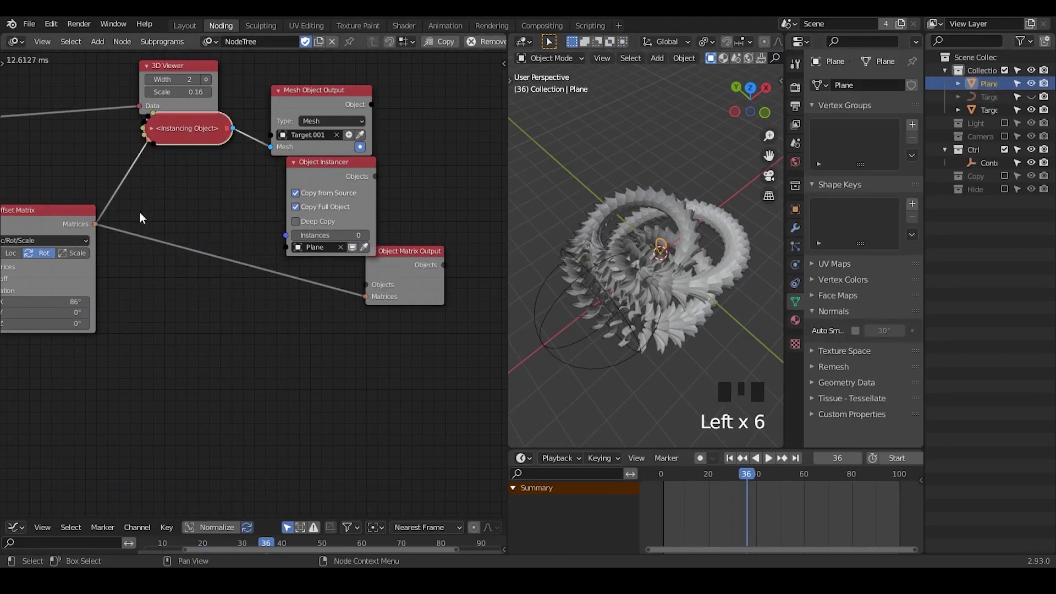
left_click_drag(112, 233, 241, 195)
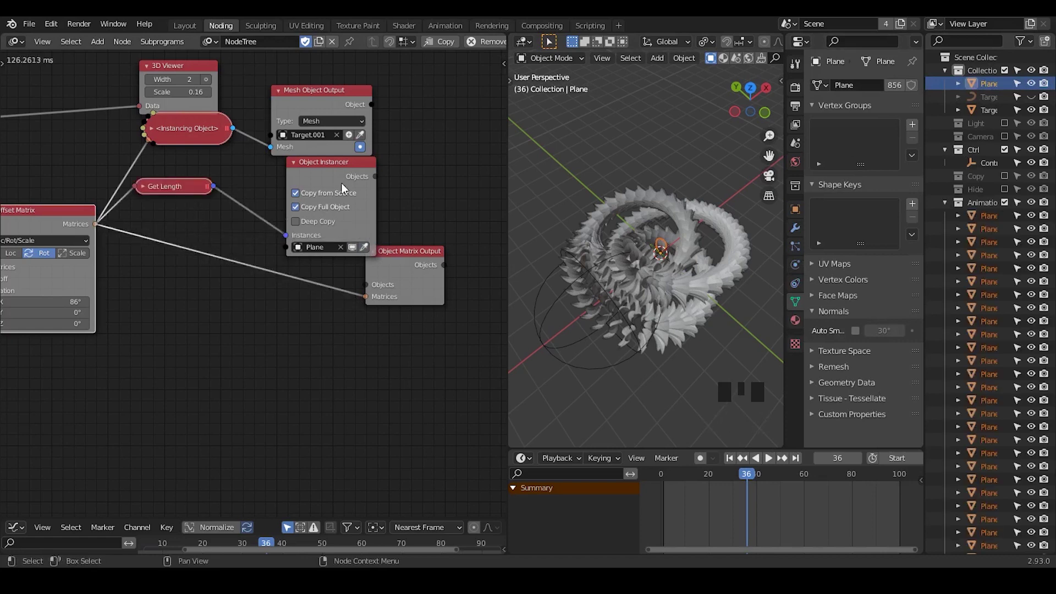
left_click_drag(341, 181, 133, 151)
right_click(133, 151)
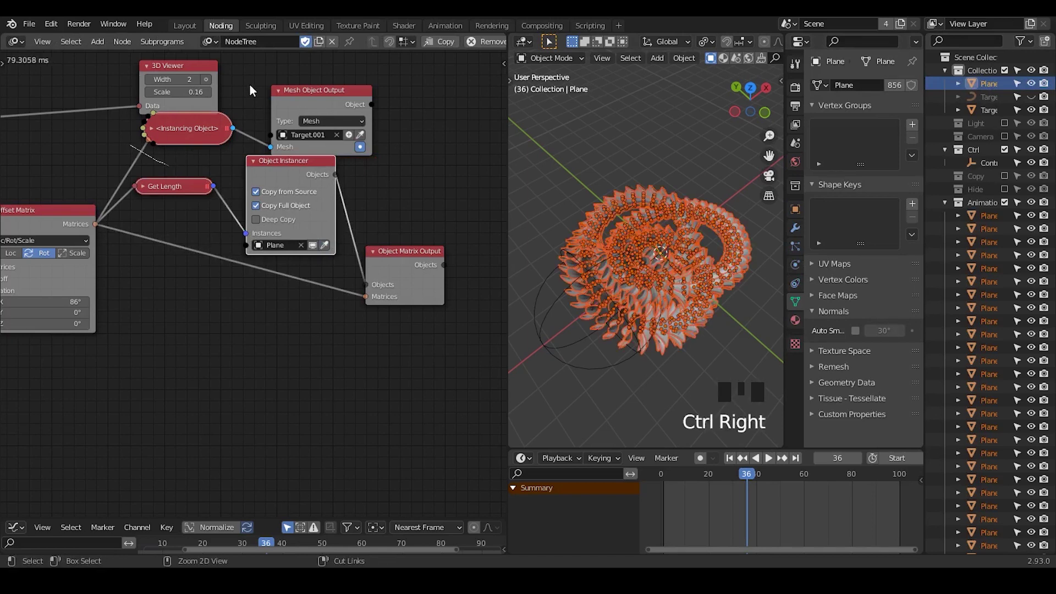
Assign the renamed Petal Unit object as the Object Instancer's Instances source.
left_click(254, 86)
left_click_drag(201, 131, 996, 84)
left_click(996, 85)
left_click_drag(996, 85, 992, 118)
left_click(993, 118)
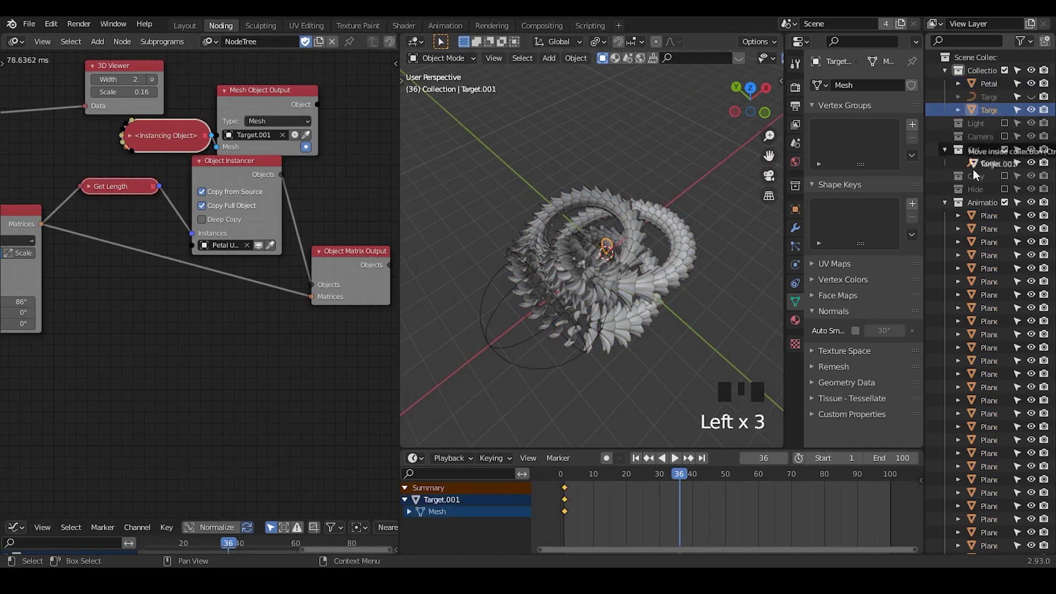
Move the generated petal mesh into its own collection in the Outliner.
left_click(949, 196)
left_click(950, 138)
left_click_drag(644, 457, 712, 298)
left_click_drag(692, 301, 677, 464)
left_click_drag(677, 465, 700, 265)
left_click_drag(700, 265, 205, 171)
left_click(205, 171)
Collapse the instanced petal collection, frame the node tree and set Offset Matrix Rotation X to 79°.
left_click(210, 166)
left_click(224, 170)
left_click_drag(52, 269, 338, 206)
left_click(339, 205)
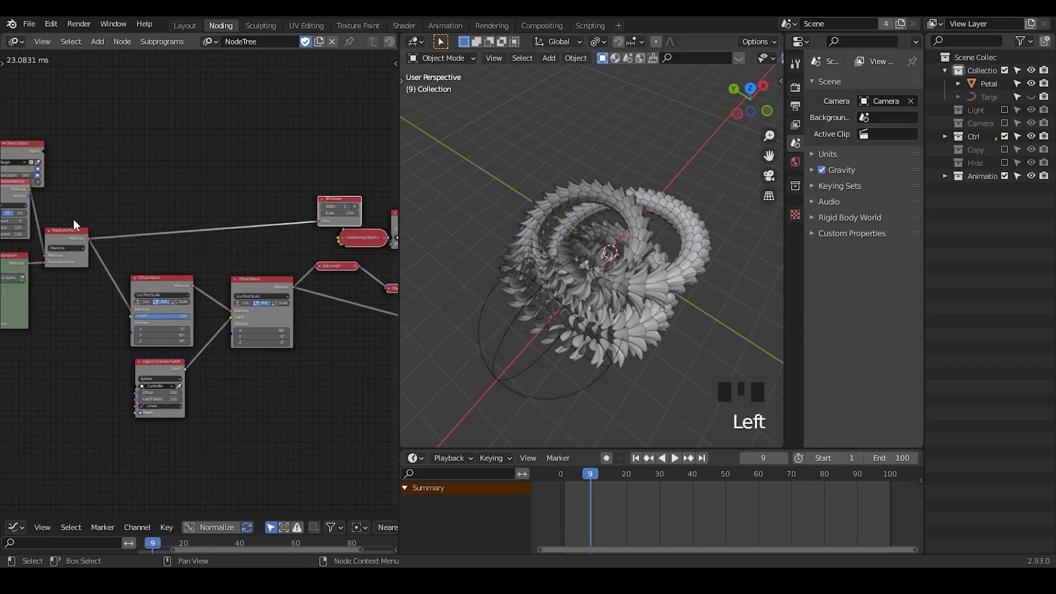
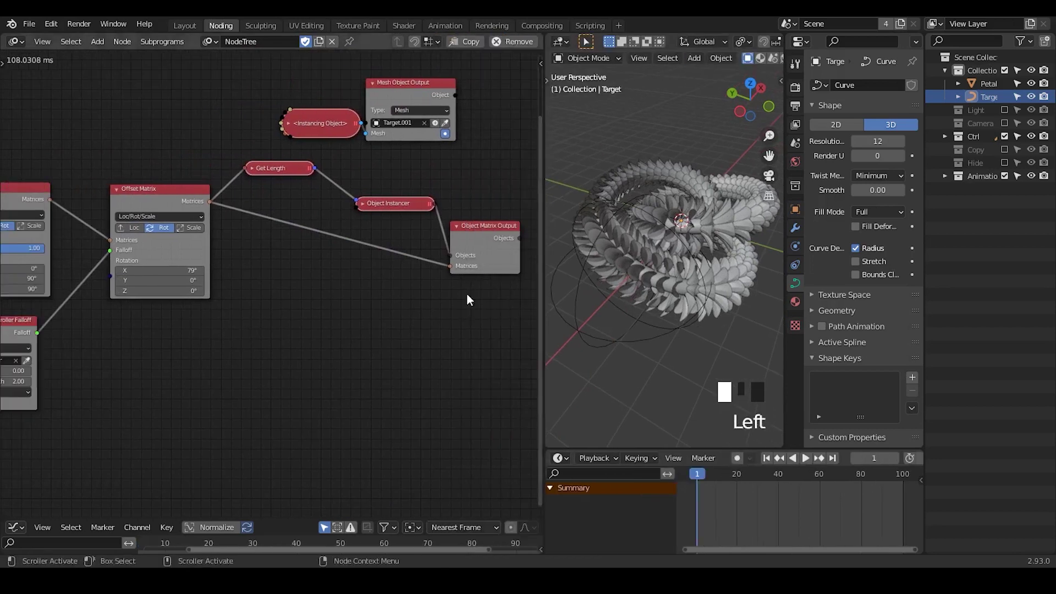
Add an Object Color Transfer subprogram below the instancer and feed it the controller falloff.
key("ctrl+a")
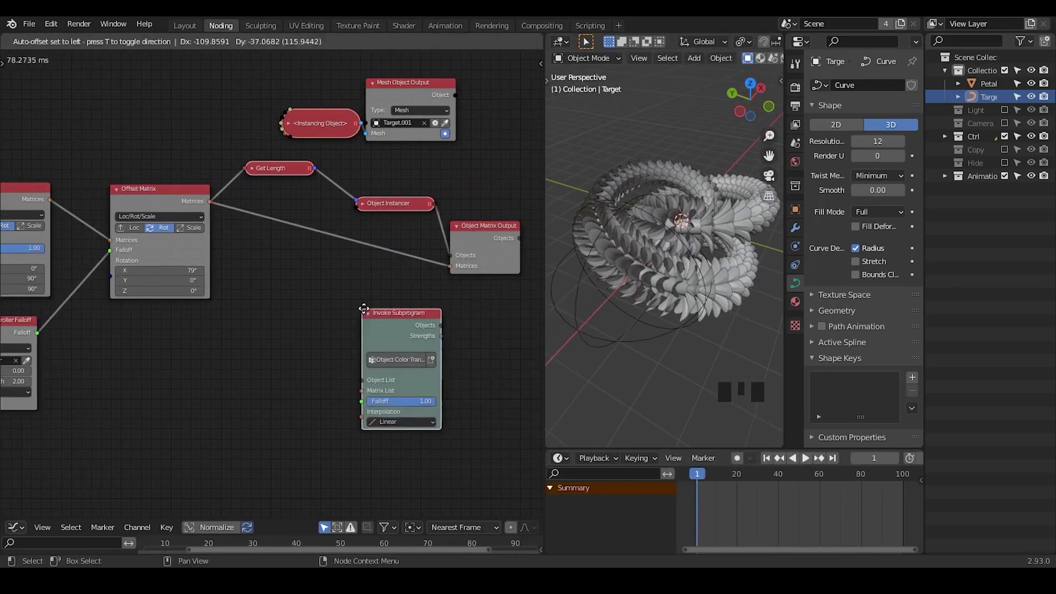
left_click_drag(488, 233, 132, 364)
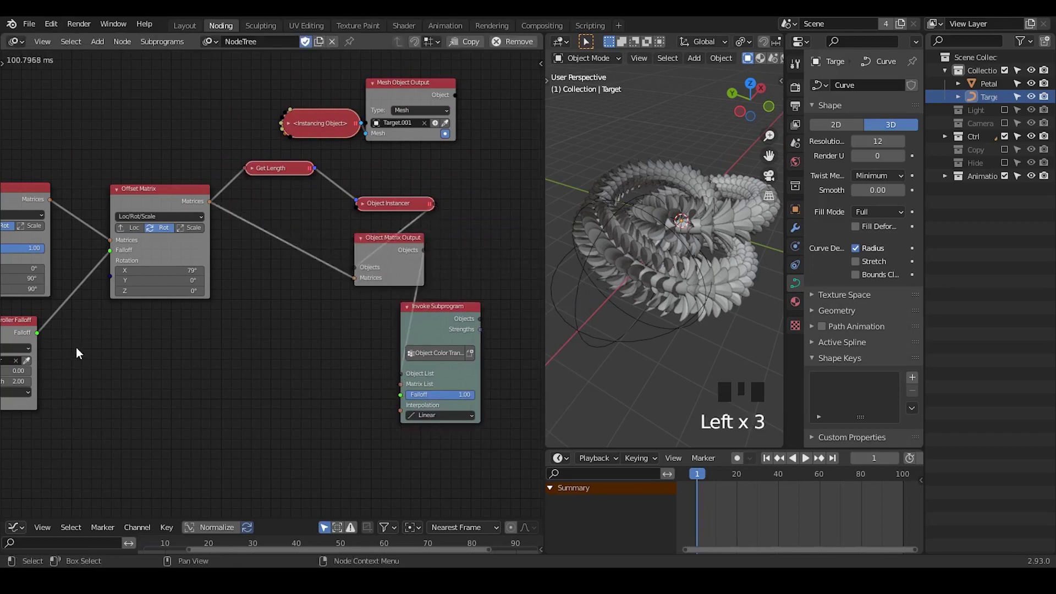
left_click(41, 341)
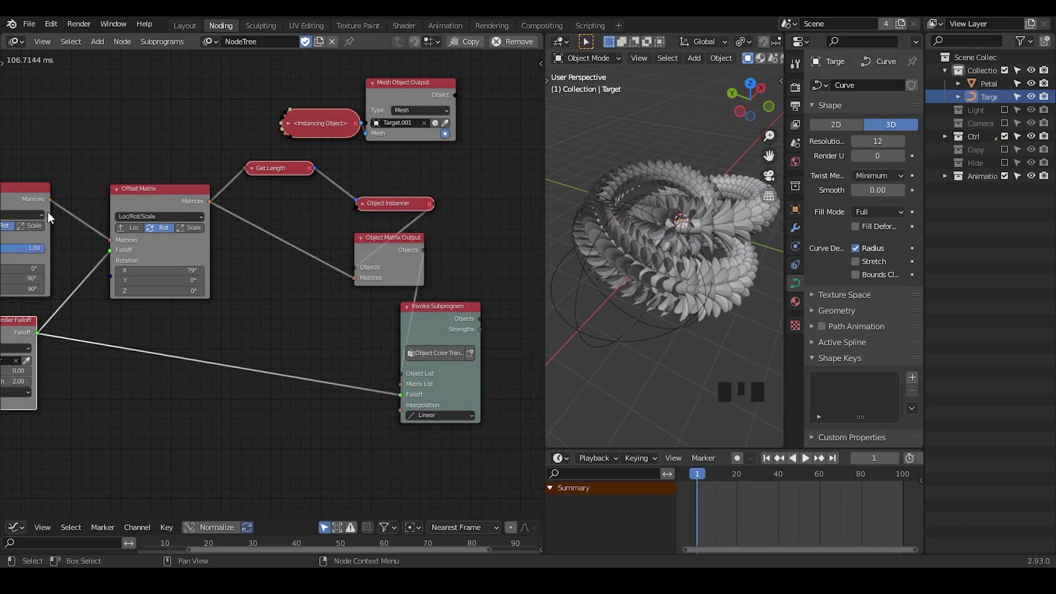
left_click(52, 205)
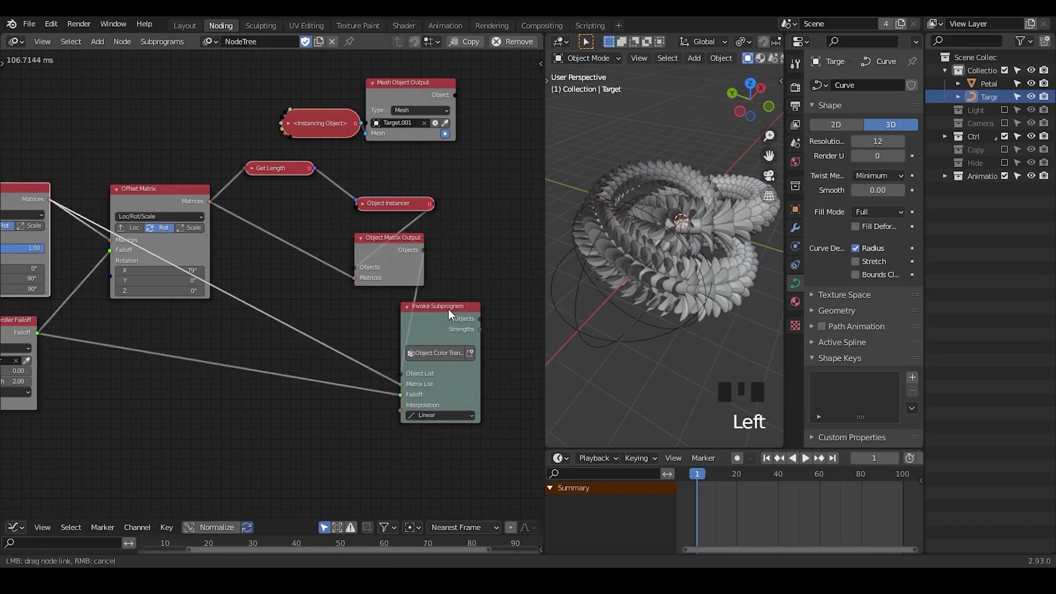
Link the matrices to Matrix List and the instanced objects to Object List.
left_click_drag(471, 301, 417, 303)
right_click(417, 303)
key("g")
left_click_drag(337, 339, 350, 356)
left_click_drag(350, 356, 686, 205)
left_click(687, 204)
left_click(800, 325)
left_click_drag(759, 67, 773, 64)
Set viewport shading Color to Object and orbit to inspect the dark and light petals.
left_click(773, 63)
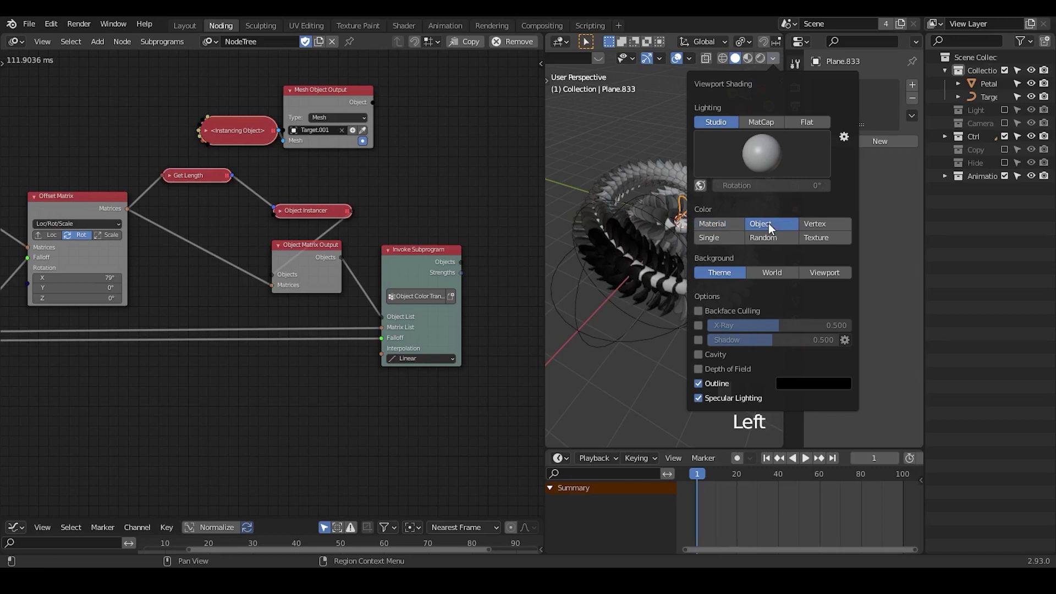
left_click(628, 146)
left_click_drag(687, 247, 442, 362)
left_click(442, 362)
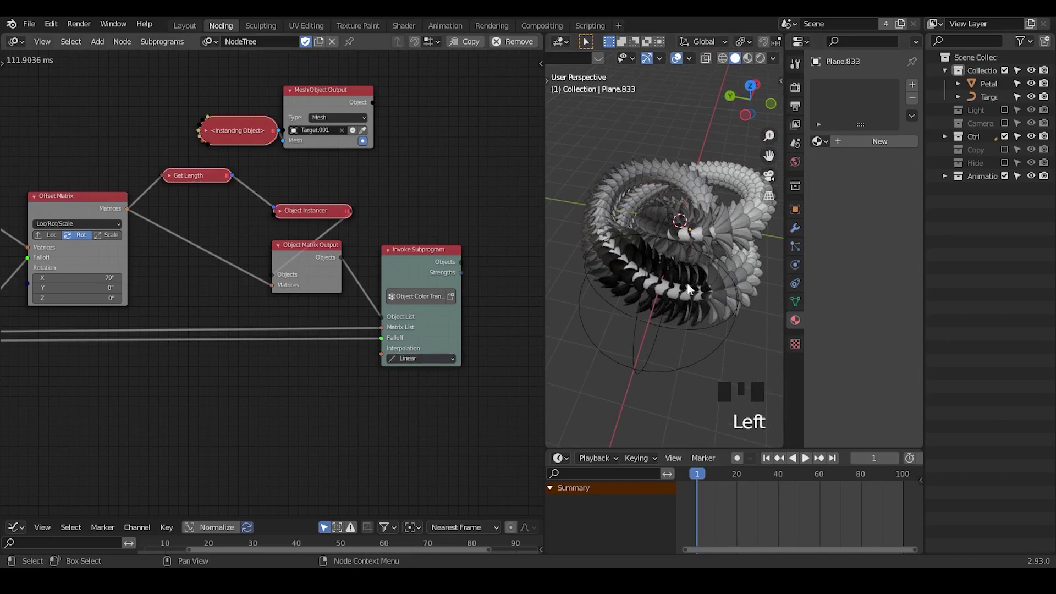
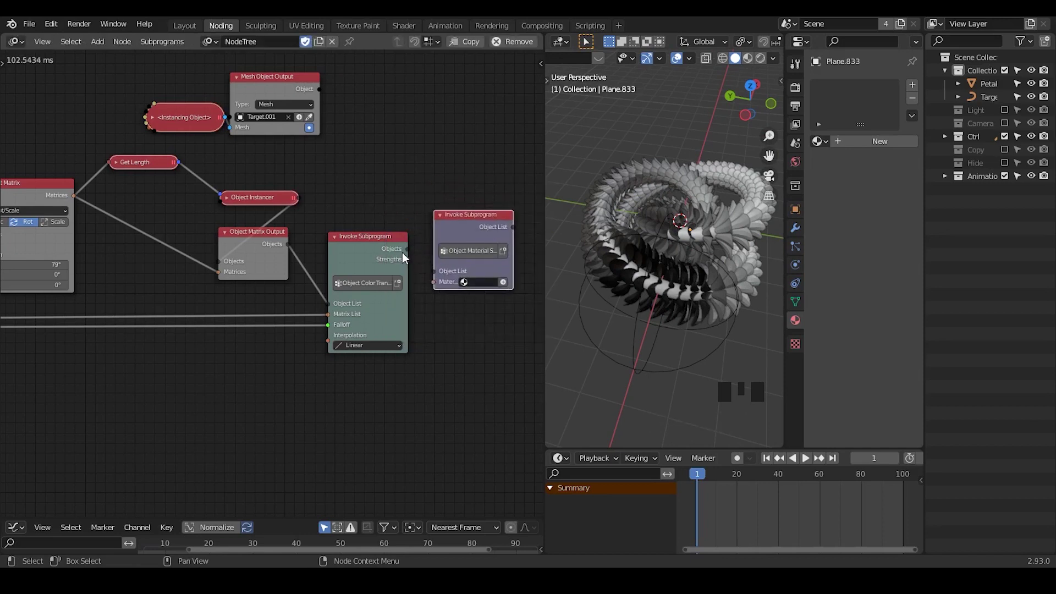
Connect the coloured objects to the material subprogram and delete a stray link.
left_click_drag(407, 254, 419, 266)
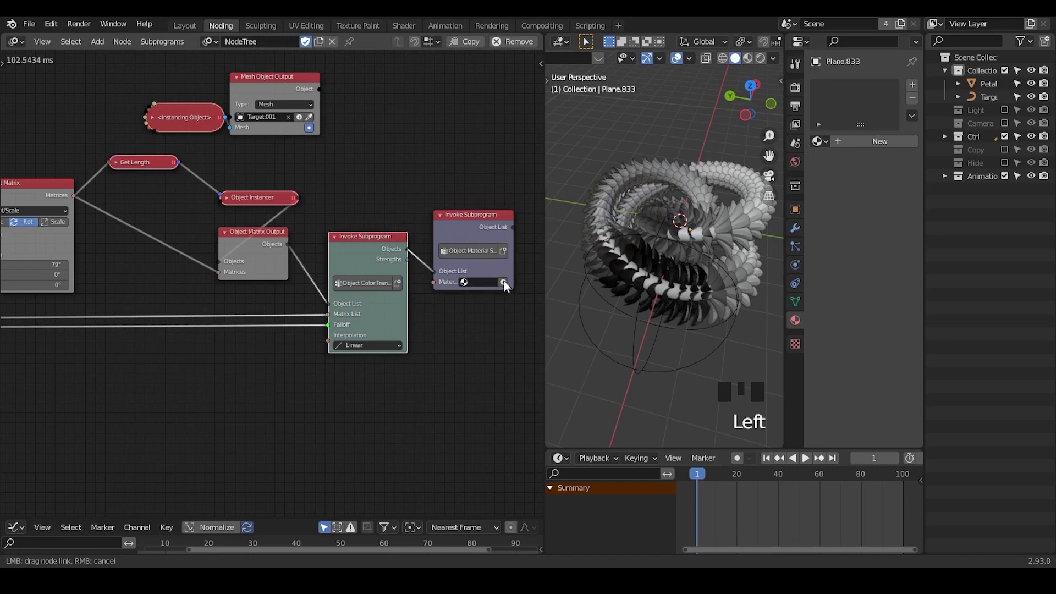
left_click_drag(506, 287, 472, 224)
key("x")
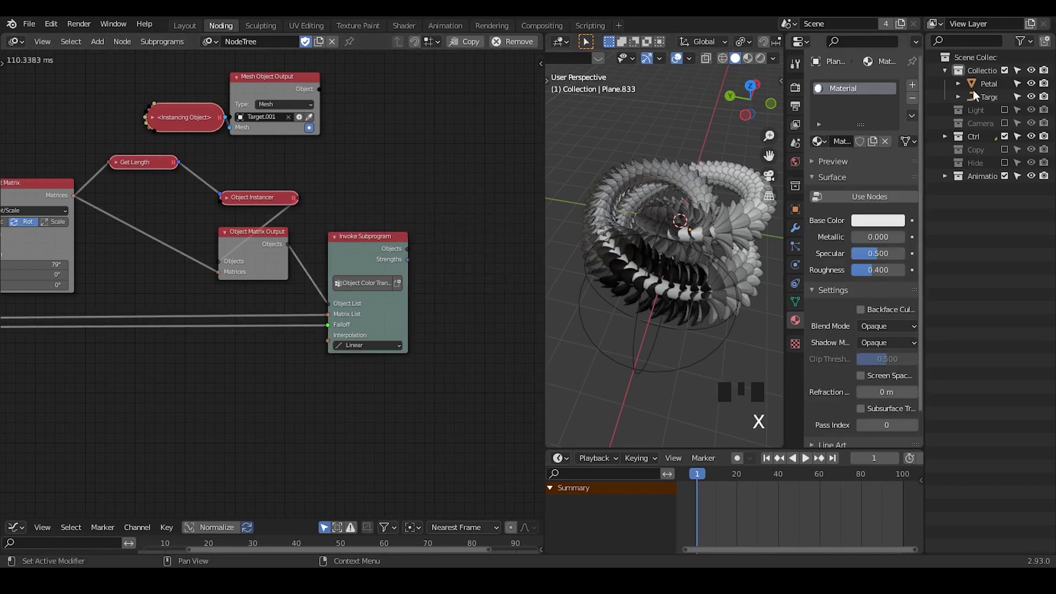
Select the petal object and several generated petal copies to inspect their properties.
left_click(992, 92)
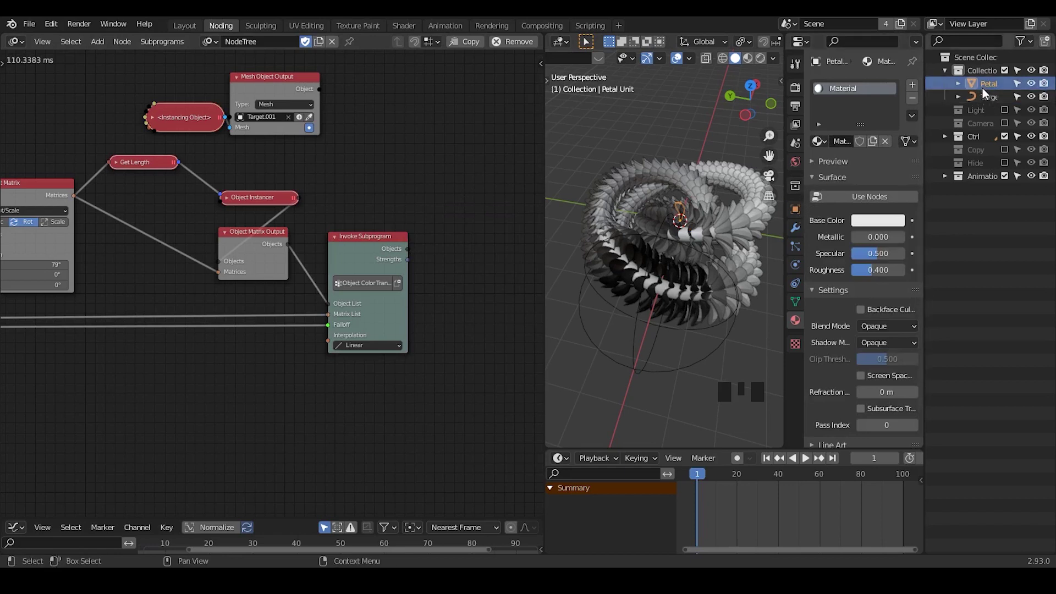
left_click(990, 96)
left_click(995, 105)
left_click(988, 89)
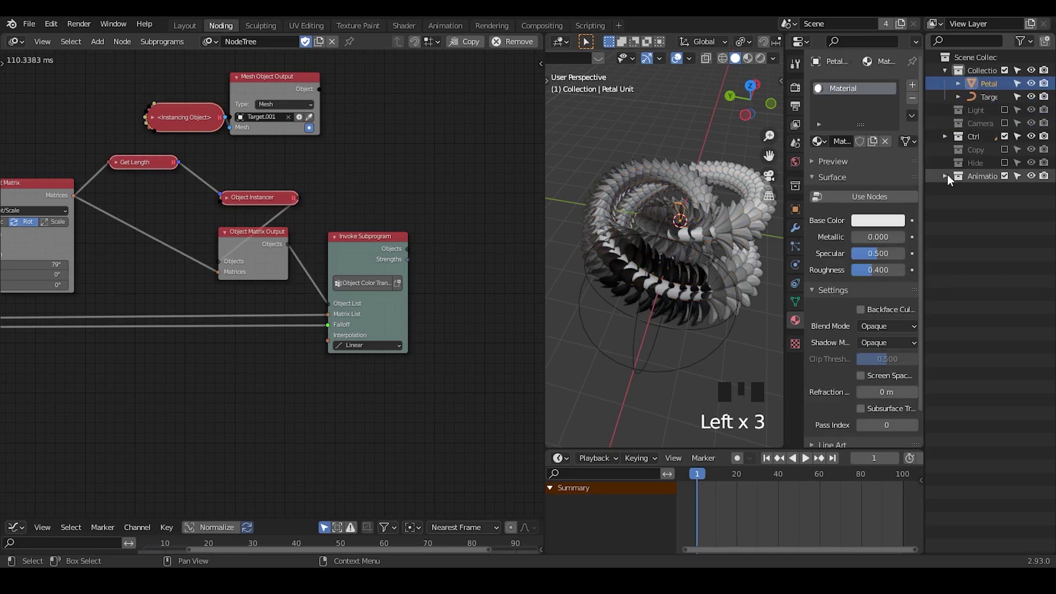
left_click(953, 188)
left_click(976, 197)
left_click(949, 181)
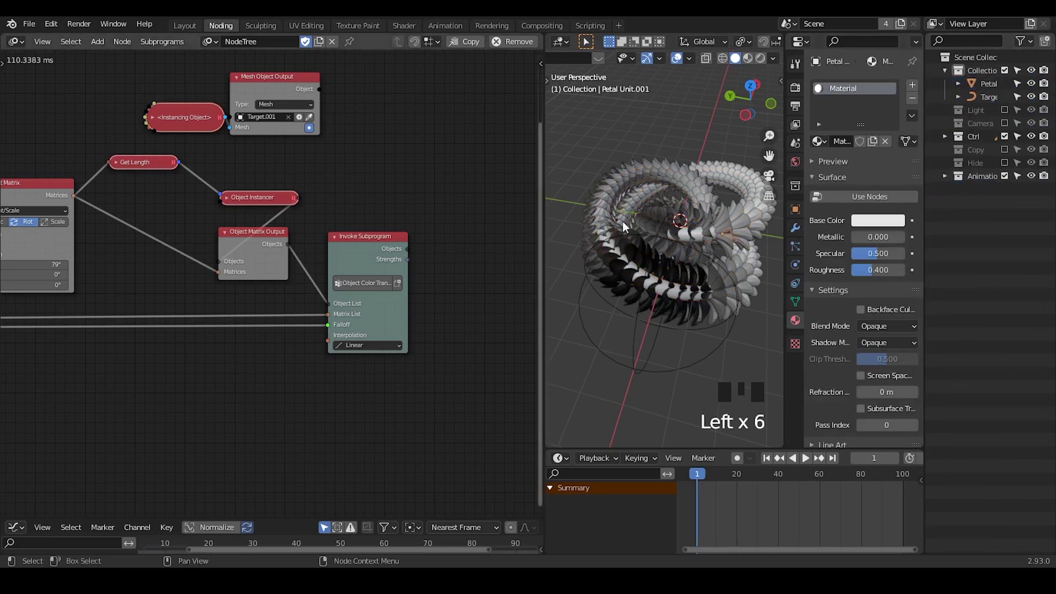
left_click(721, 200)
Rename the material to Petal and add an Area light high above the knot with adjusted Power.
left_click(410, 31)
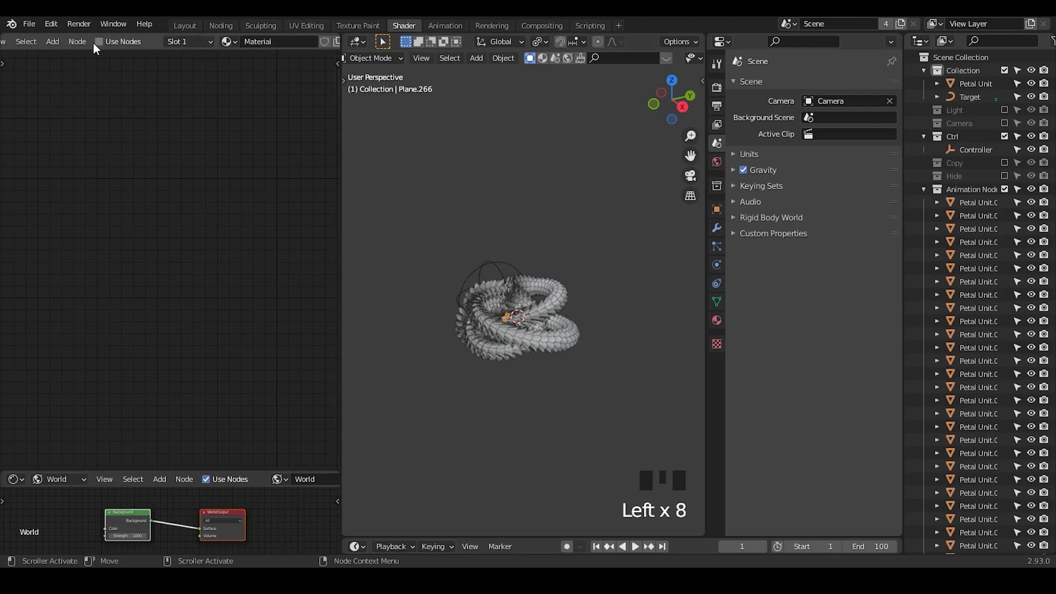
left_click(103, 46)
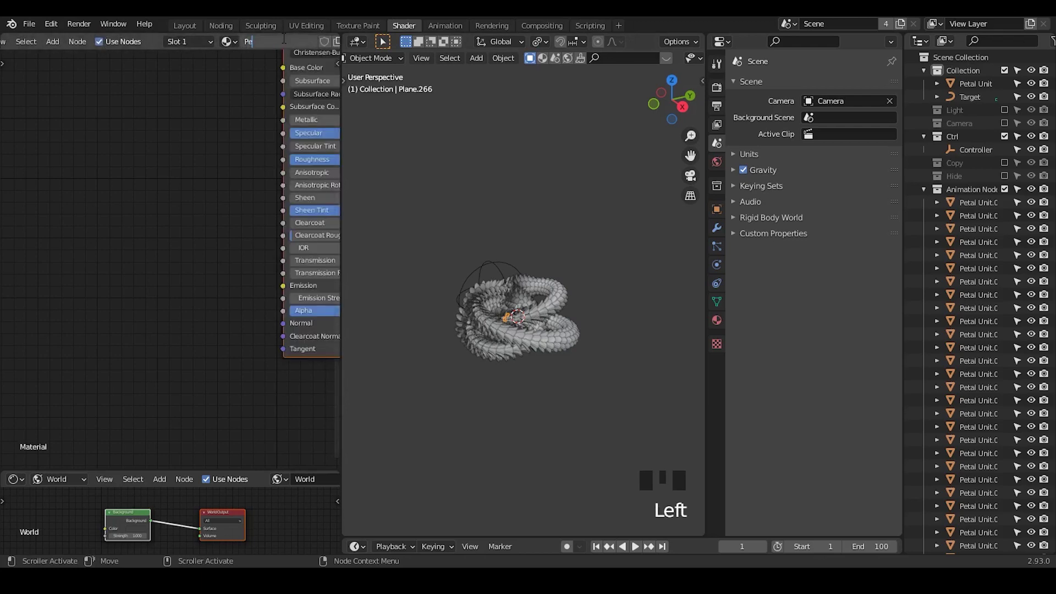
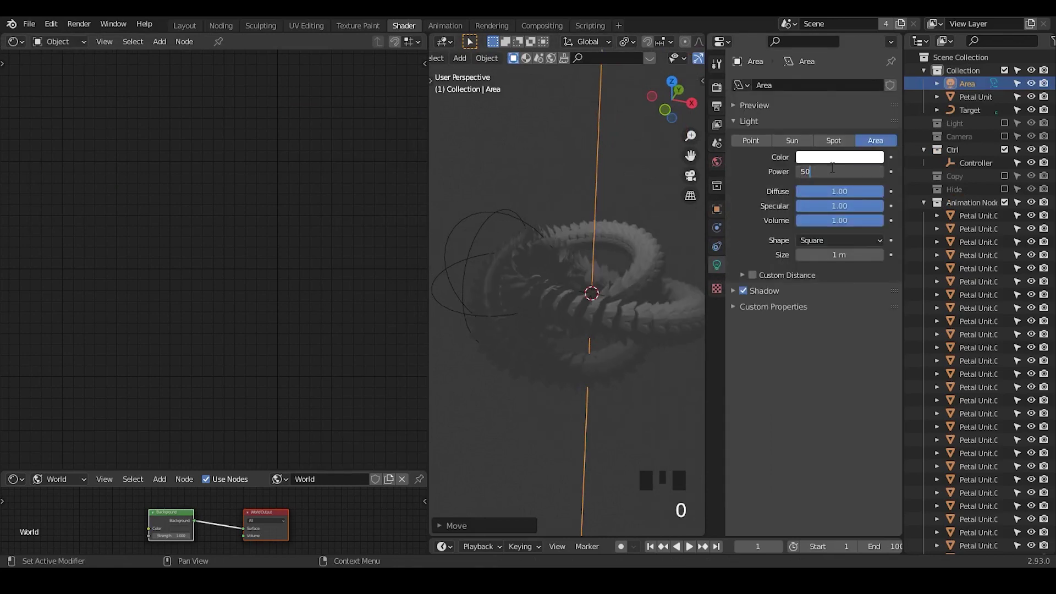
key("g")
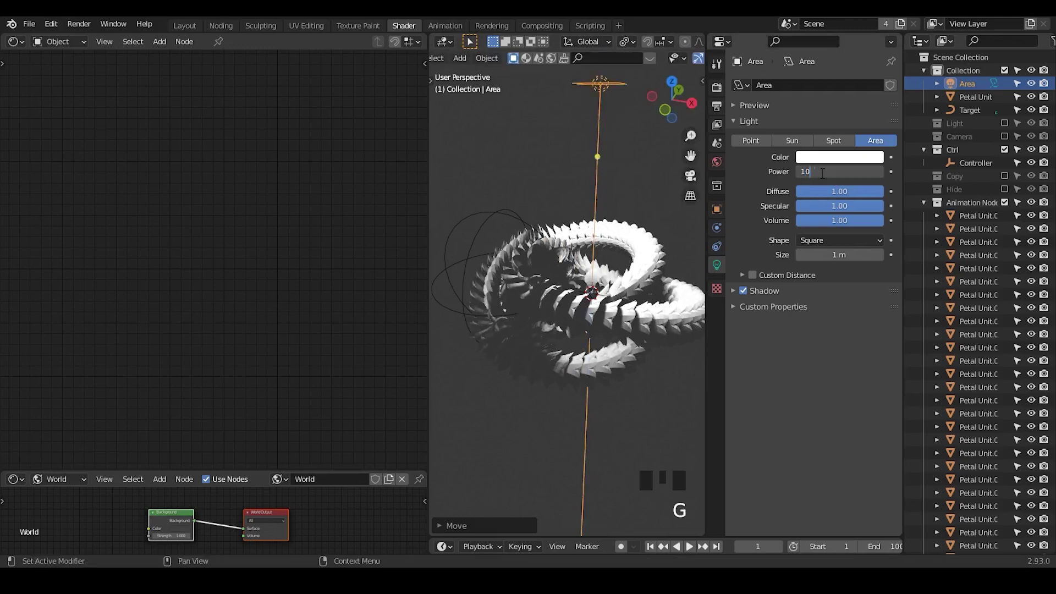
key("0")
left_click(508, 198)
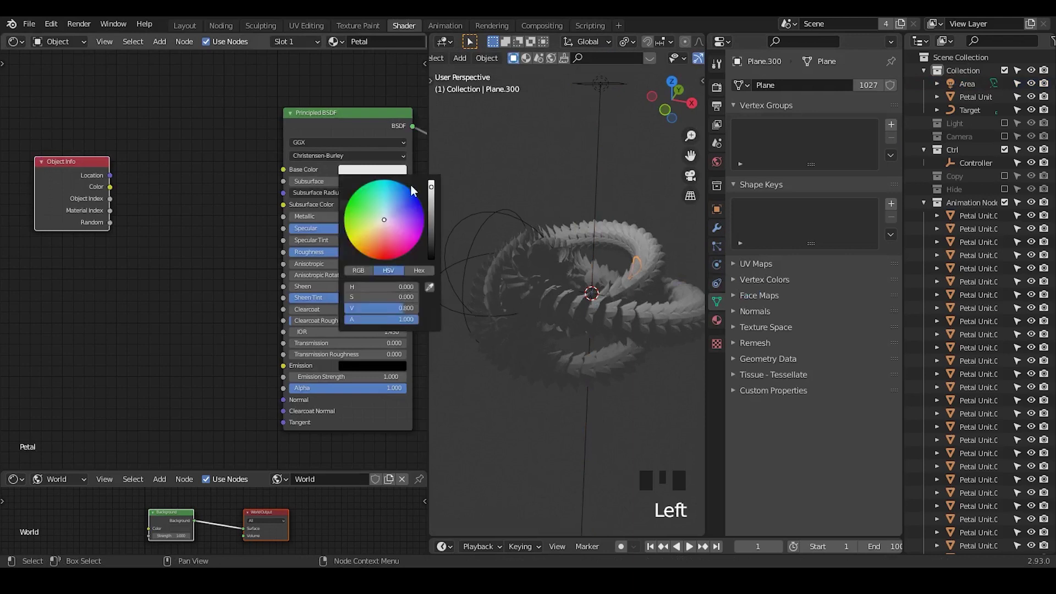
Drag the Principled BSDF Base Color value down to about 0.03, near black.
left_click(436, 203)
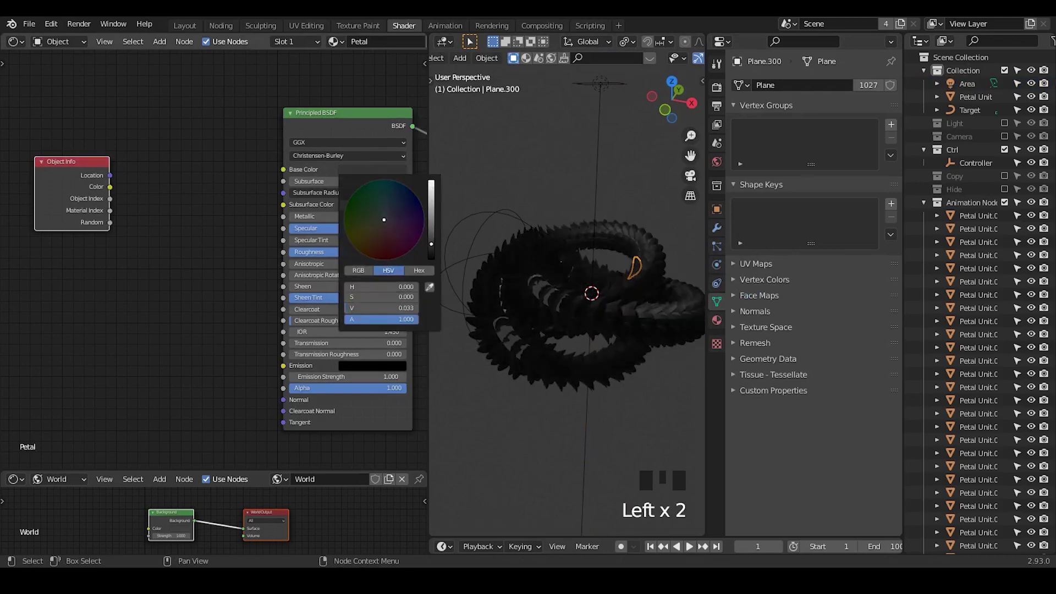
left_click_drag(338, 125, 976, 107)
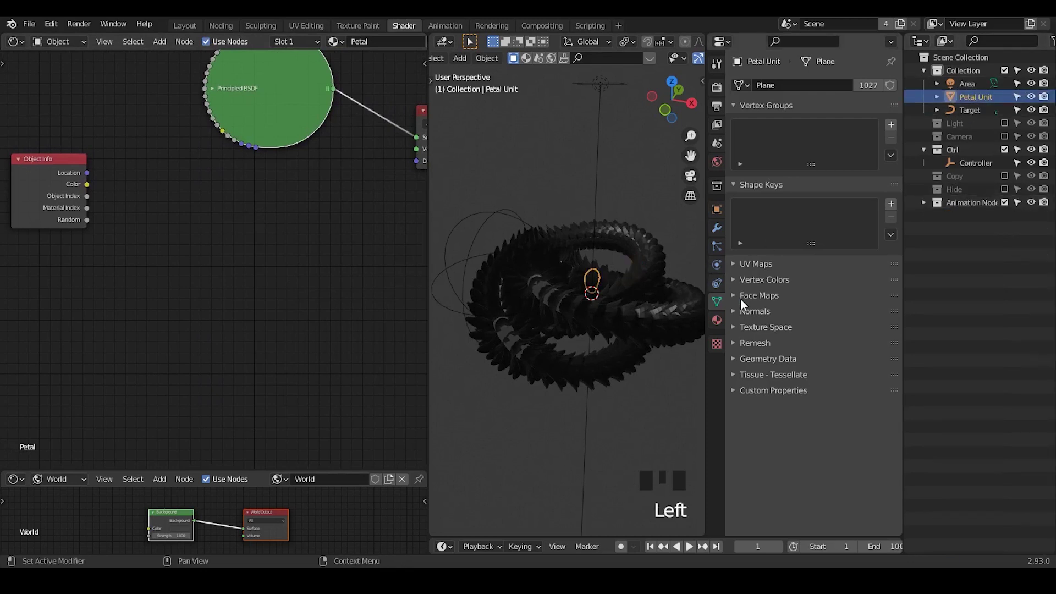
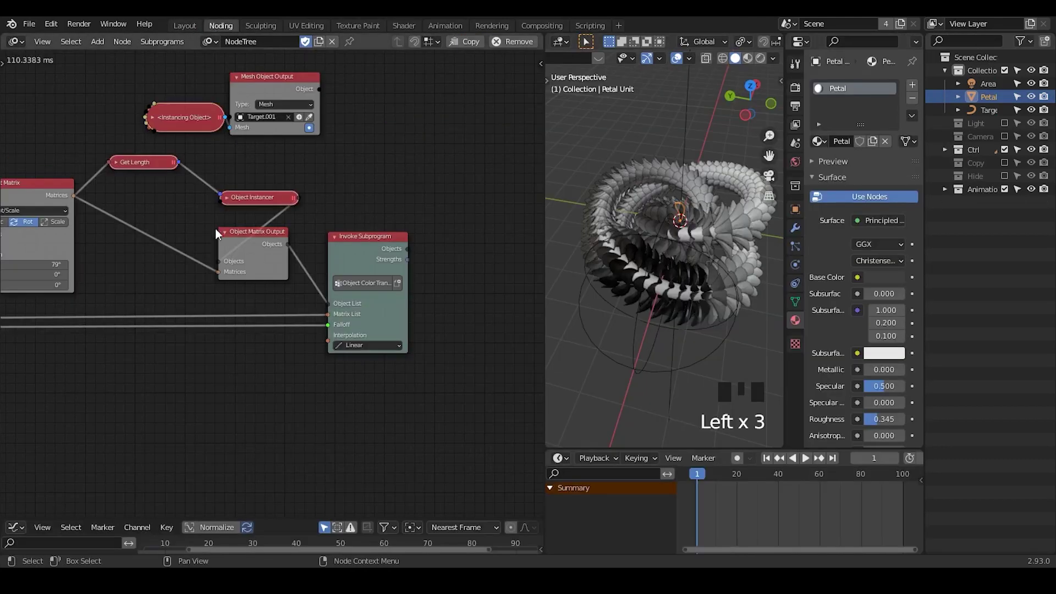
Expand the Object Instancer and enable Copy Full Object for the petal instances.
left_click(300, 216)
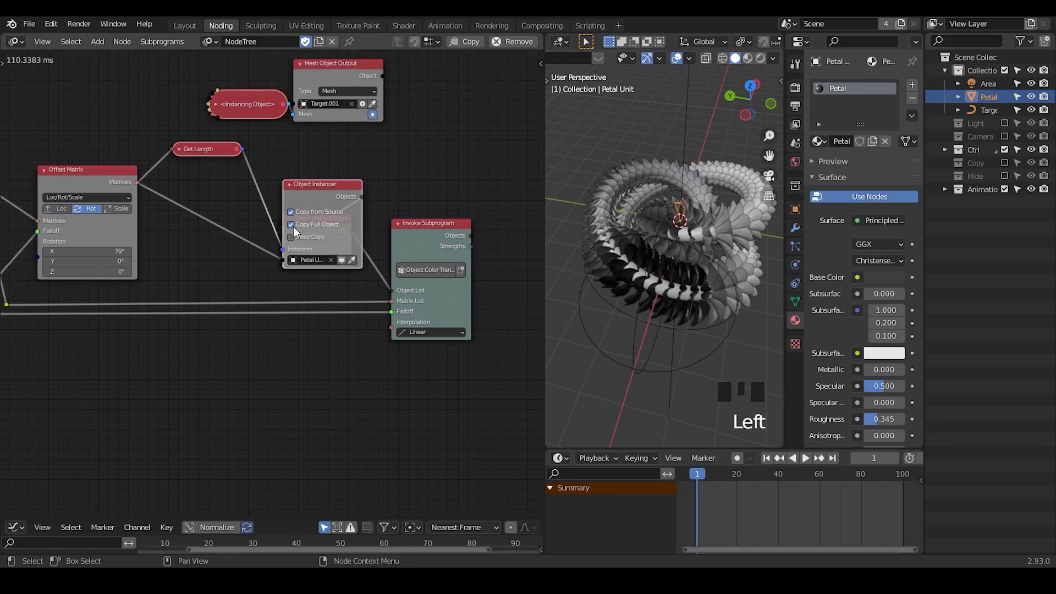
left_click_drag(305, 221, 637, 177)
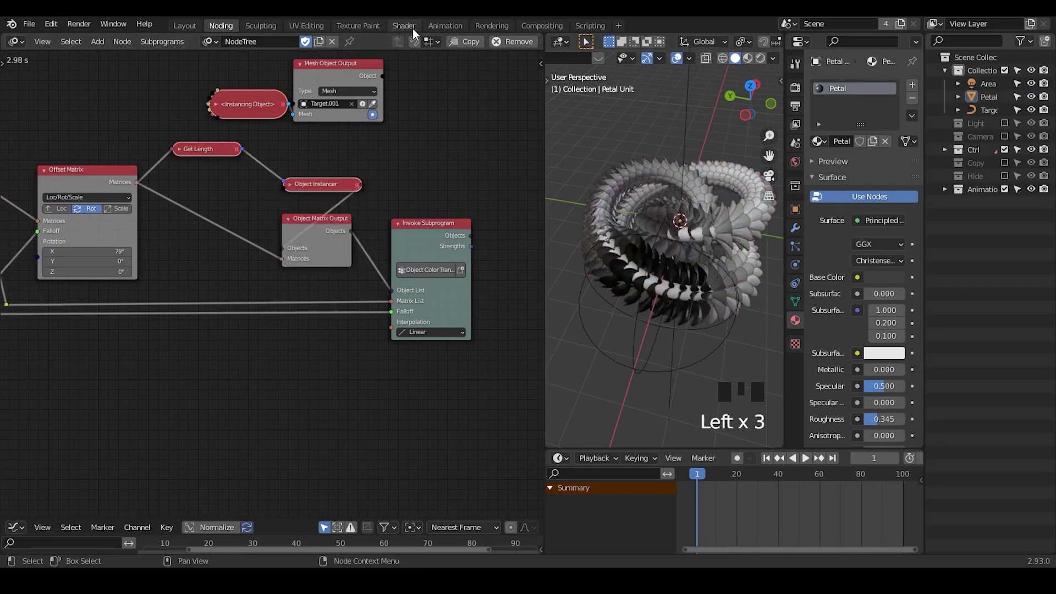
Add a Mix Shader with Object Info Color as Fac, switch to rendered shading and duplicate the petal shader.
left_click(419, 32)
left_click_drag(626, 280, 342, 124)
key("ctrl+a")
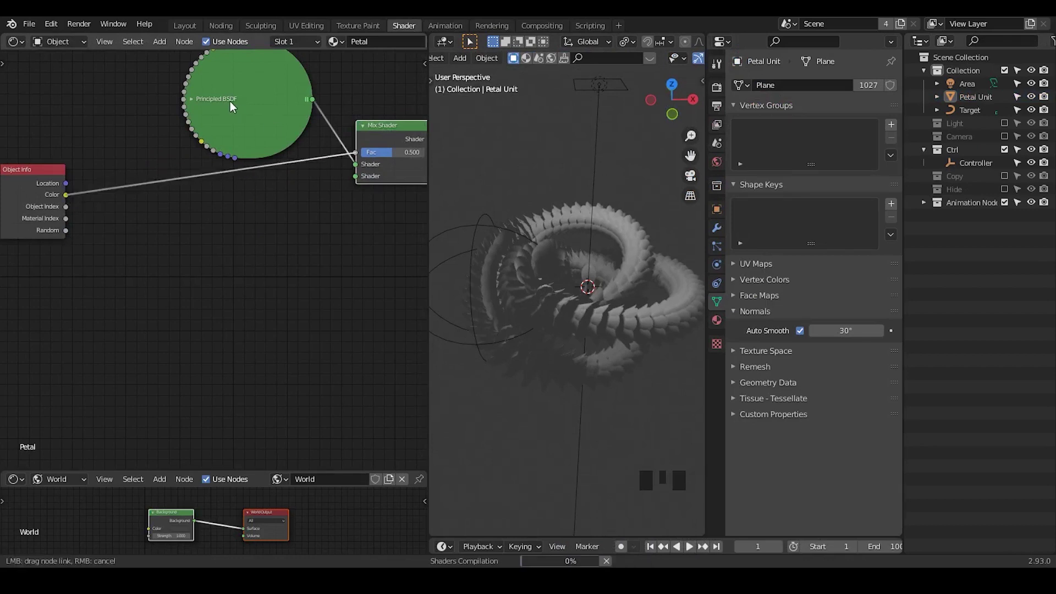
left_click_drag(223, 104, 622, 63)
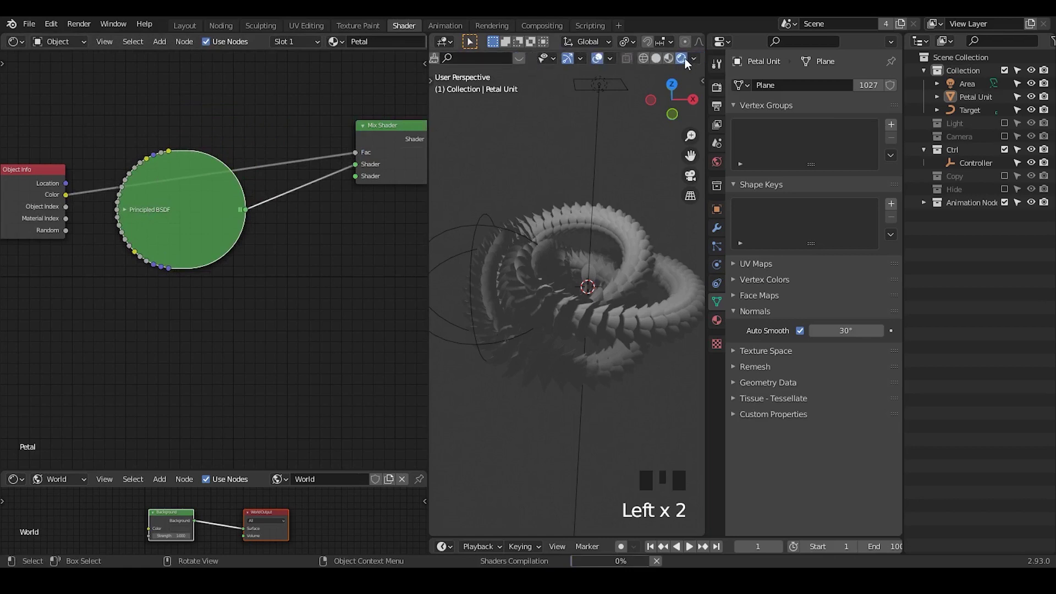
left_click_drag(600, 148, 199, 212)
left_click(199, 212)
key("shift+d")
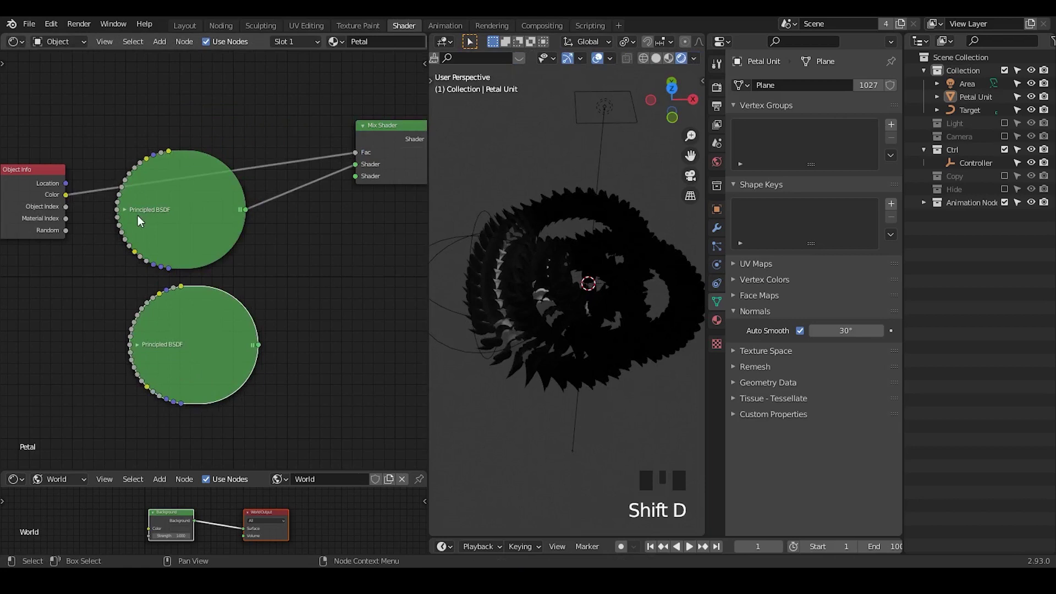
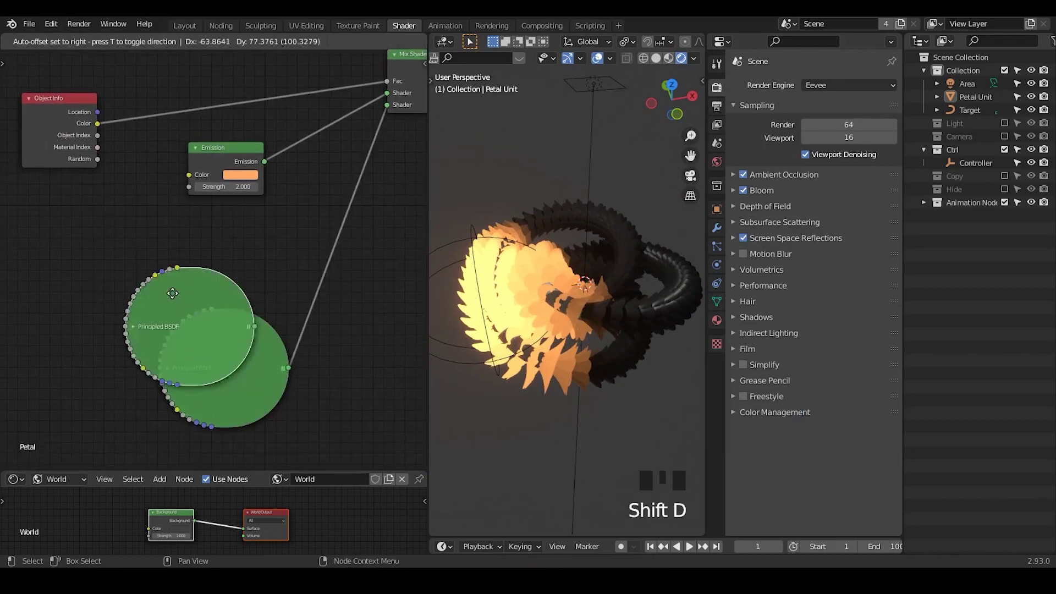
Delete the Emission node and give the duplicated Principled BSDF orange emission at 2.000 with a dark base colour.
left_click_drag(207, 162, 194, 203)
key("x")
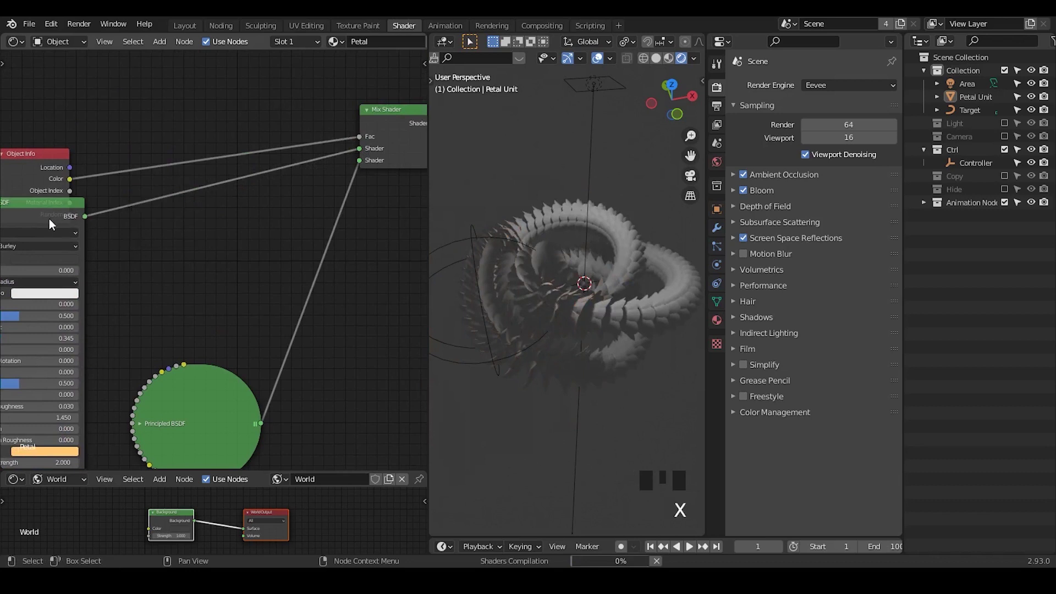
left_click_drag(53, 219, 320, 248)
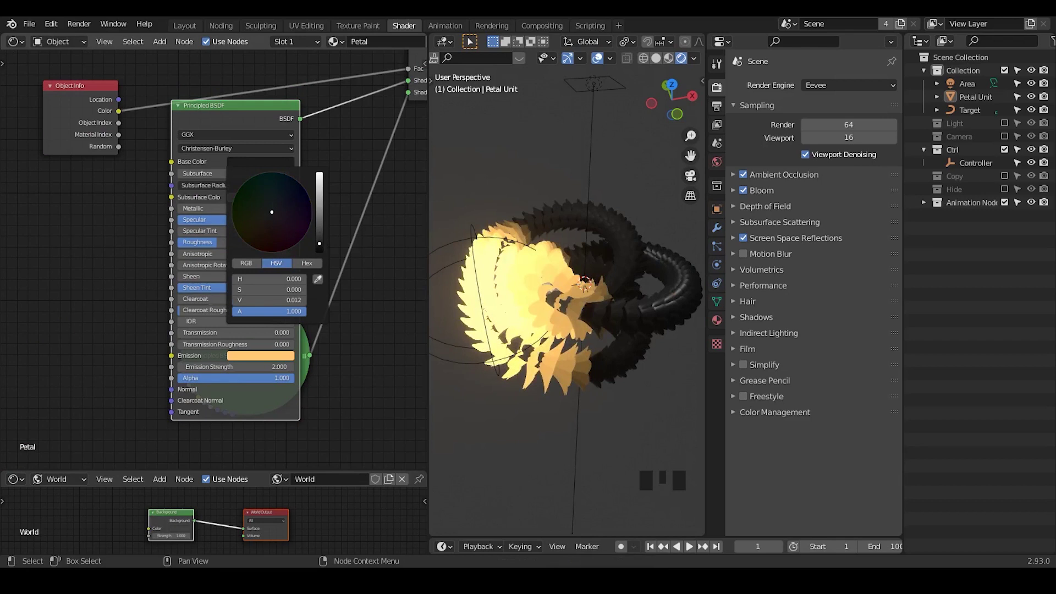
left_click_drag(566, 273, 669, 99)
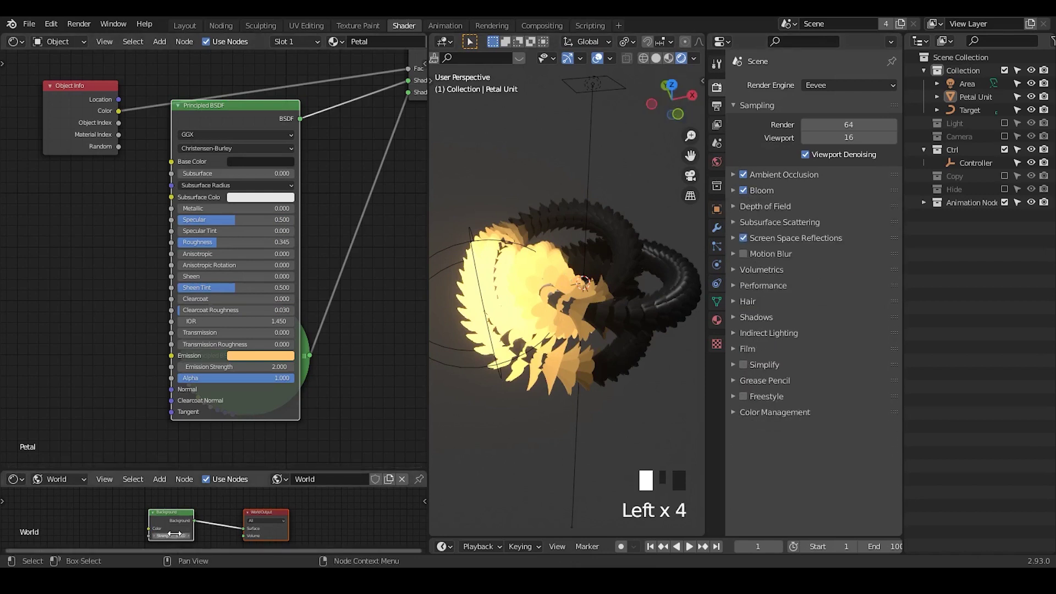